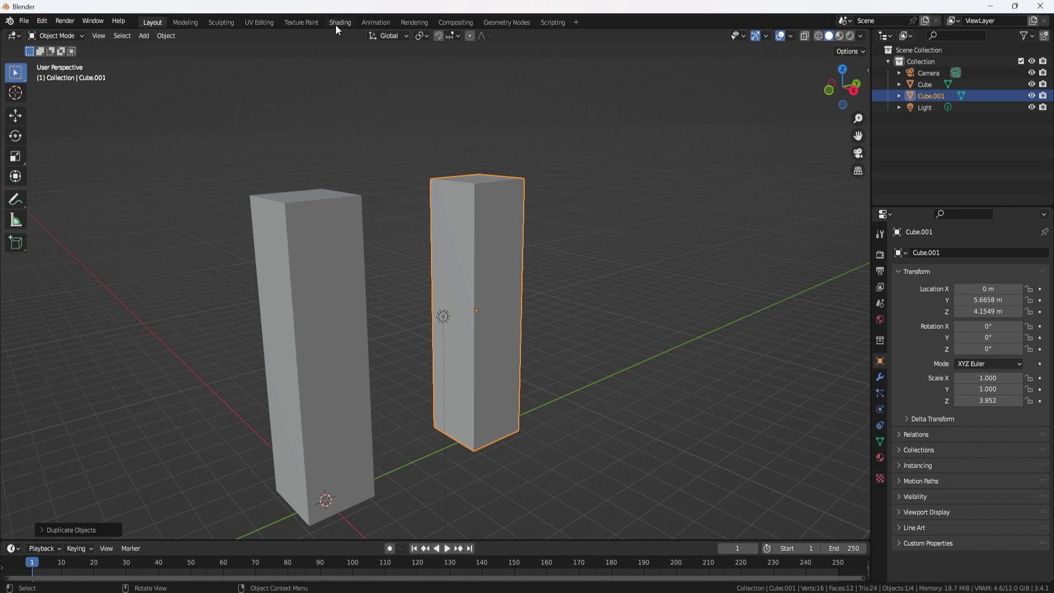
- Switch to the Shading workspace and select the first tower
left_click(339, 30)
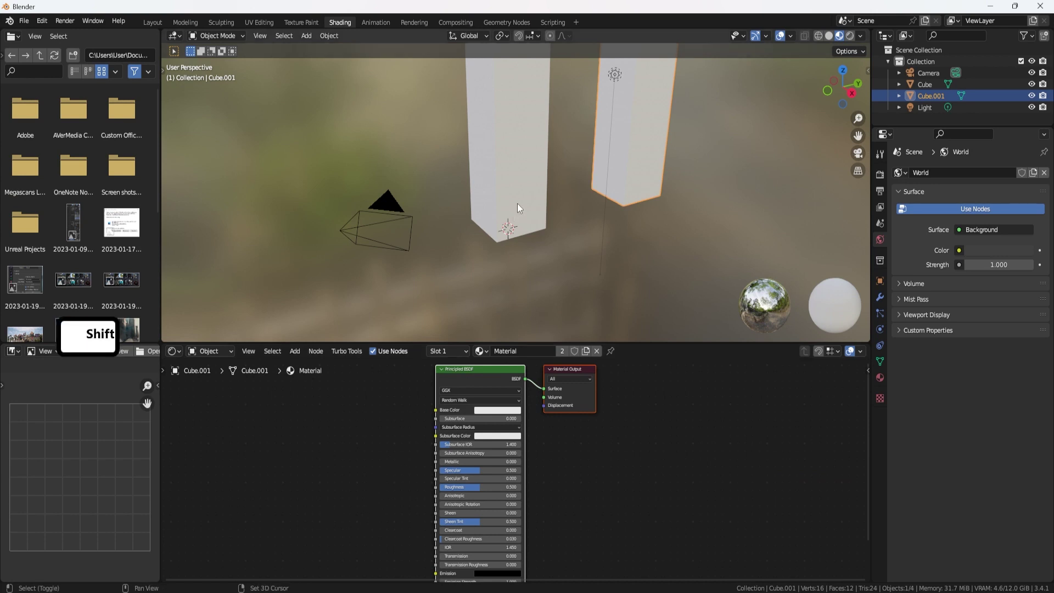
middle_click(492, 267)
left_click(494, 190)
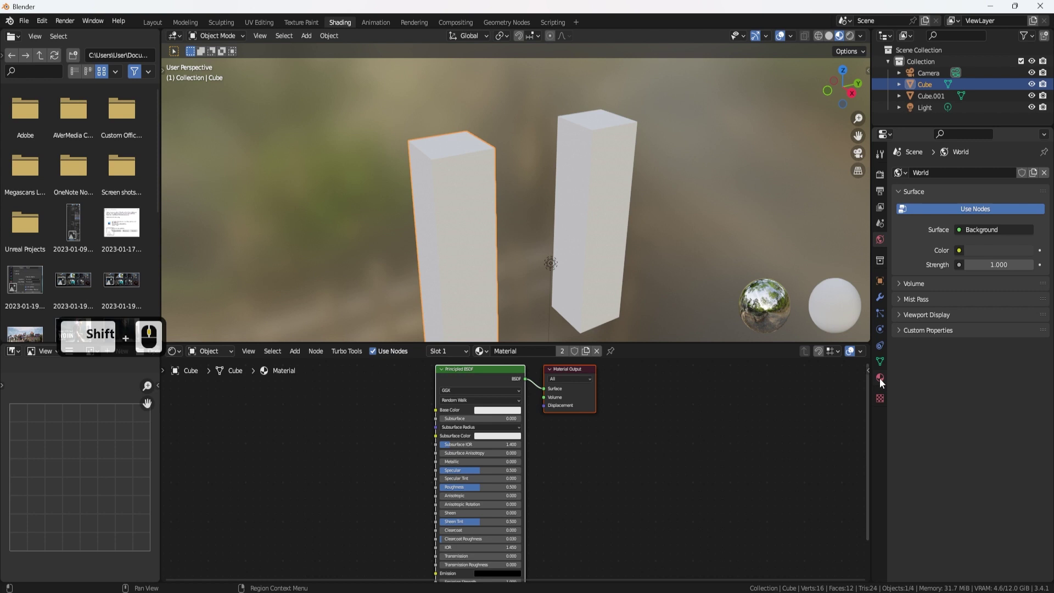
- Give the first tower its own new material in Material Properties and begin renaming it
left_click(883, 382)
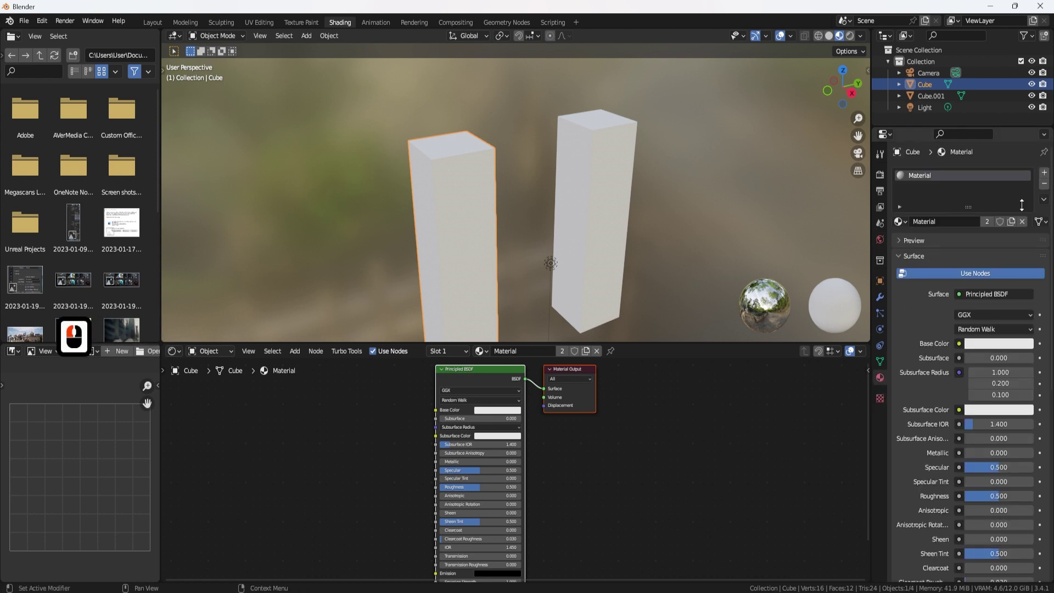
left_click(1049, 190)
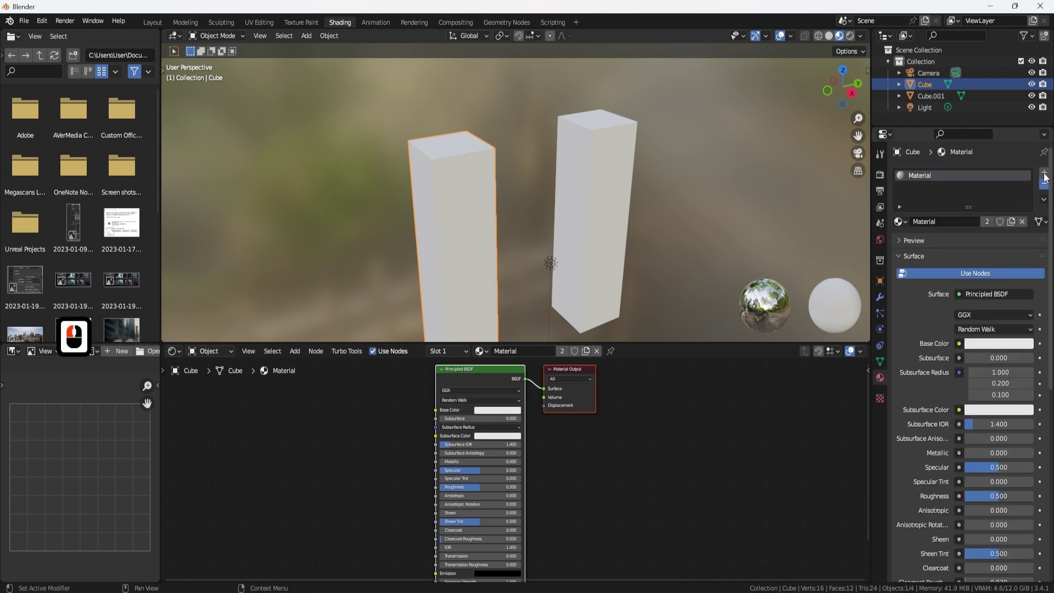
left_click(1046, 180)
left_click(975, 227)
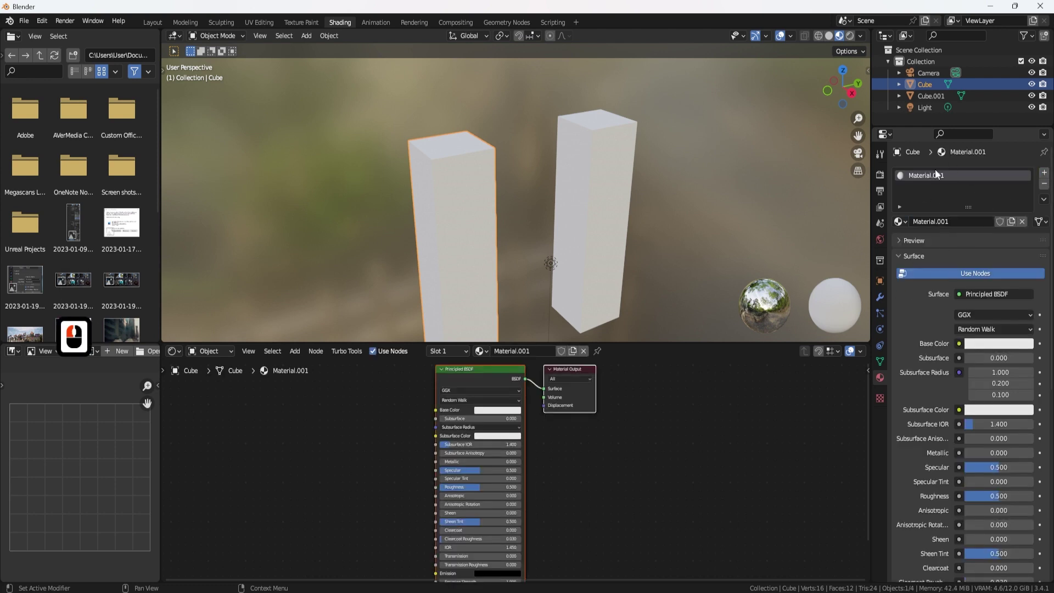
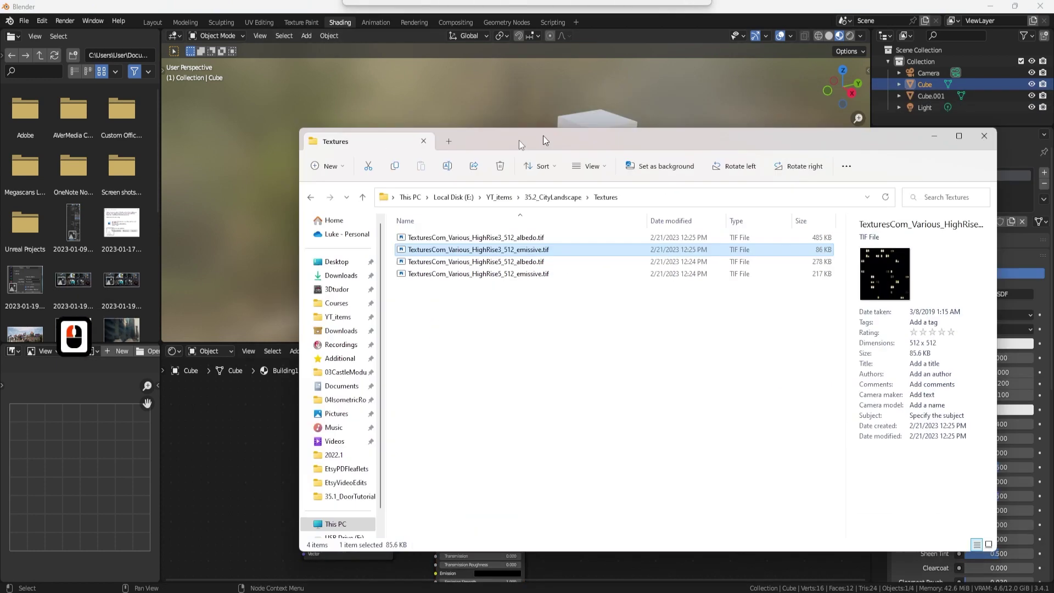
- Drop the high-rise albedo and emissive window images into the node editor beside the shader
left_click(489, 149)
left_click(877, 151)
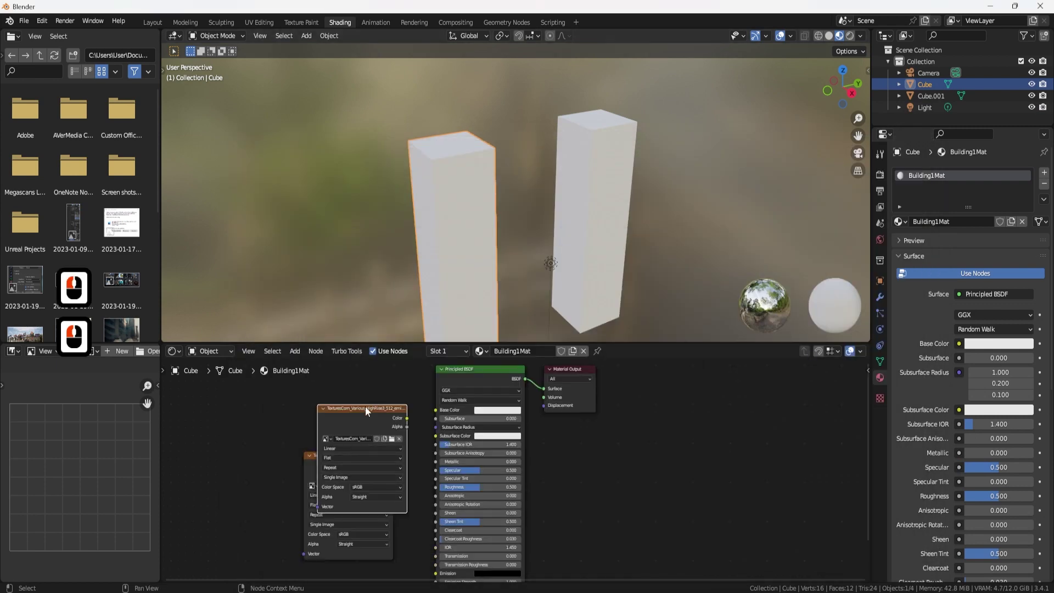
left_click(320, 457)
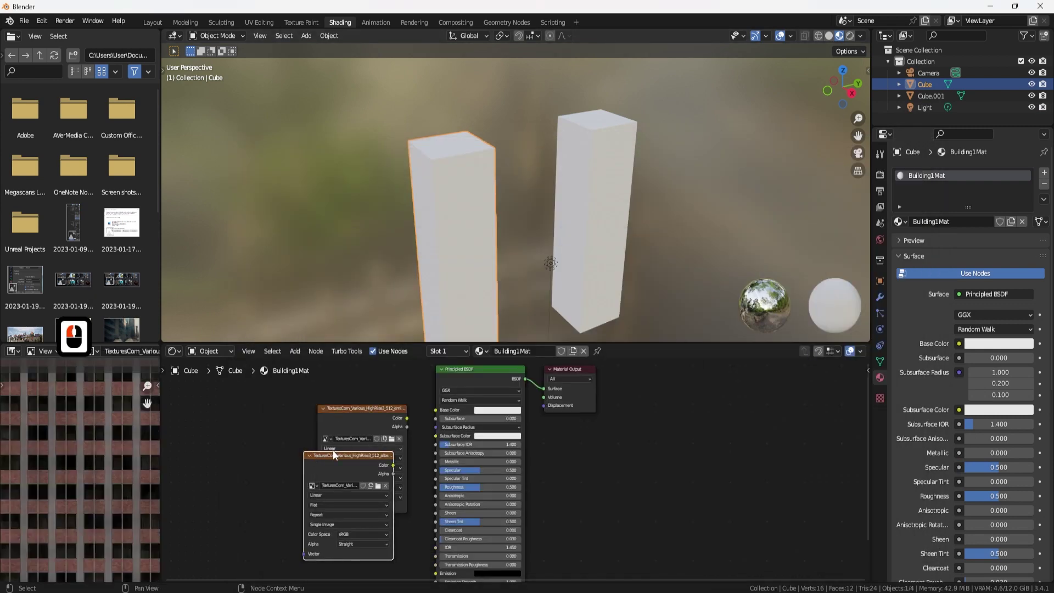
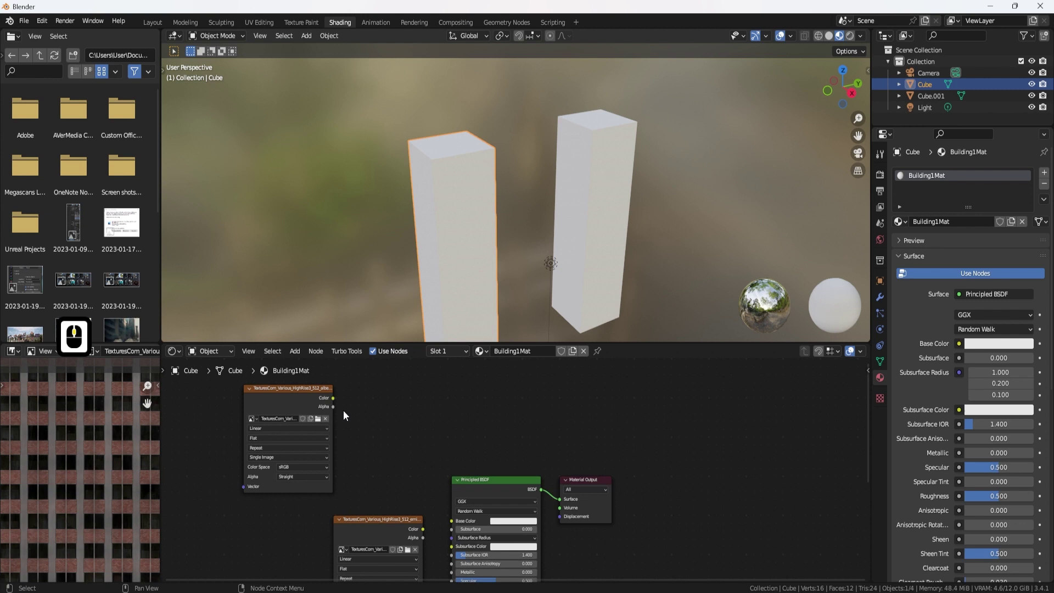
left_click(335, 404)
left_click(468, 525)
- Wire albedo colour to Base Color and the lit-window image to Emission, then select the second tower
left_click(336, 468)
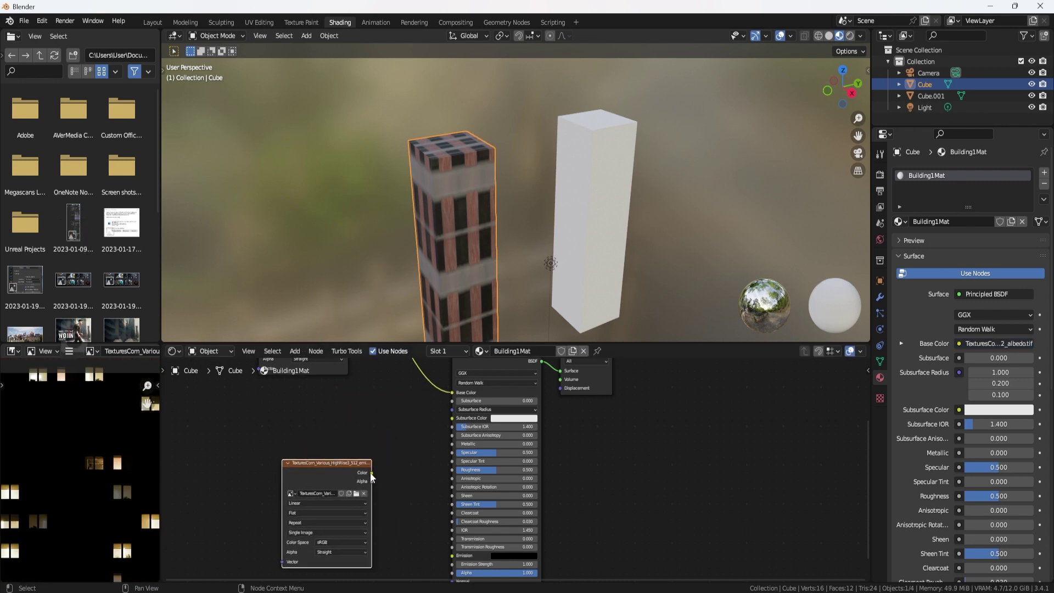
left_click(459, 561)
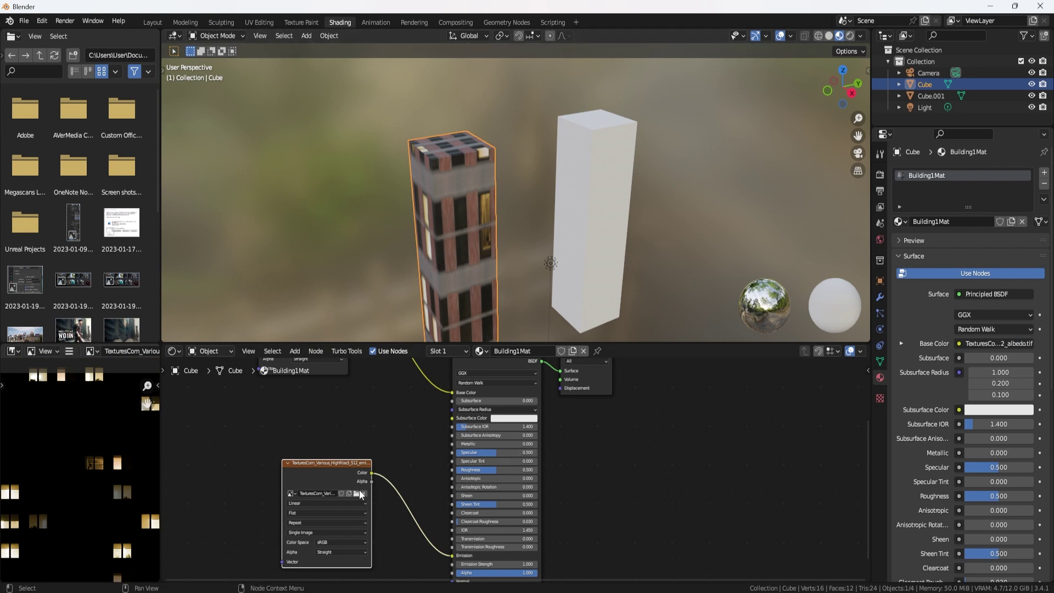
key("F8")
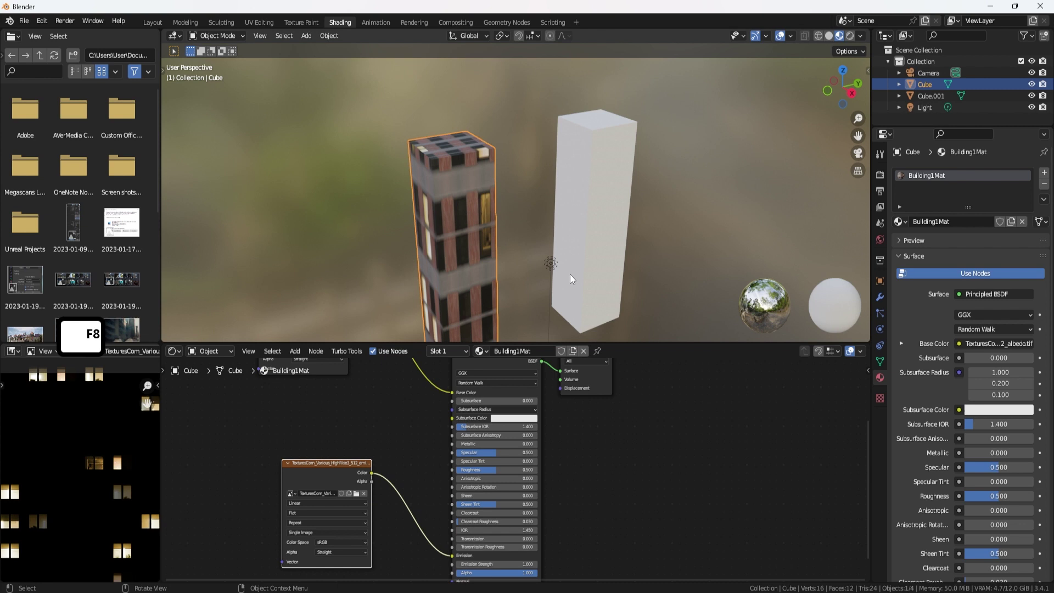
left_click(585, 201)
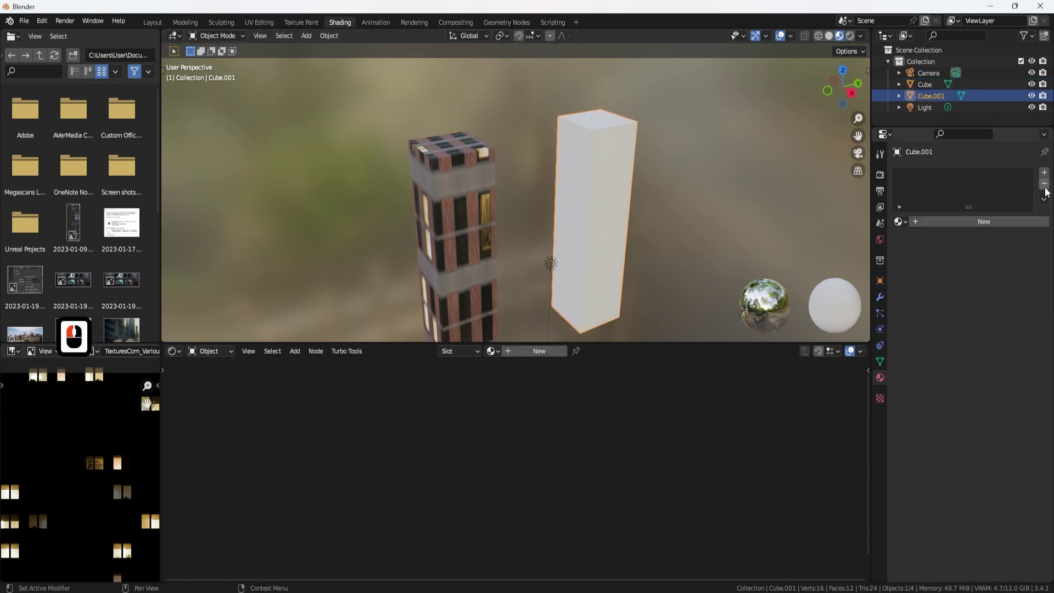
- Create Building2Mat for the second tower and feed its HighRise5 albedo into Base Color
left_click(959, 230)
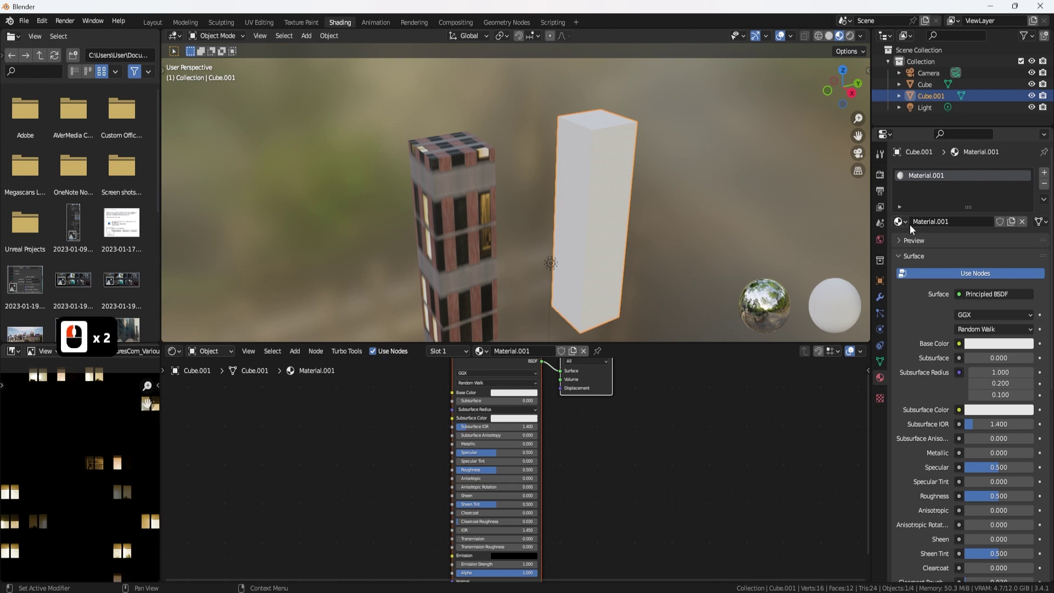
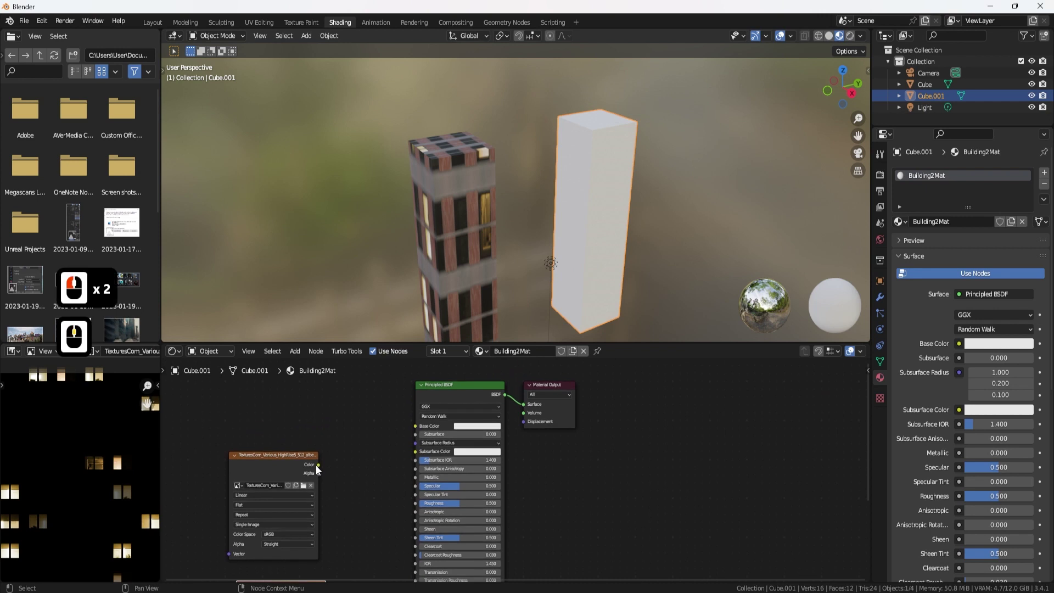
left_click(421, 431)
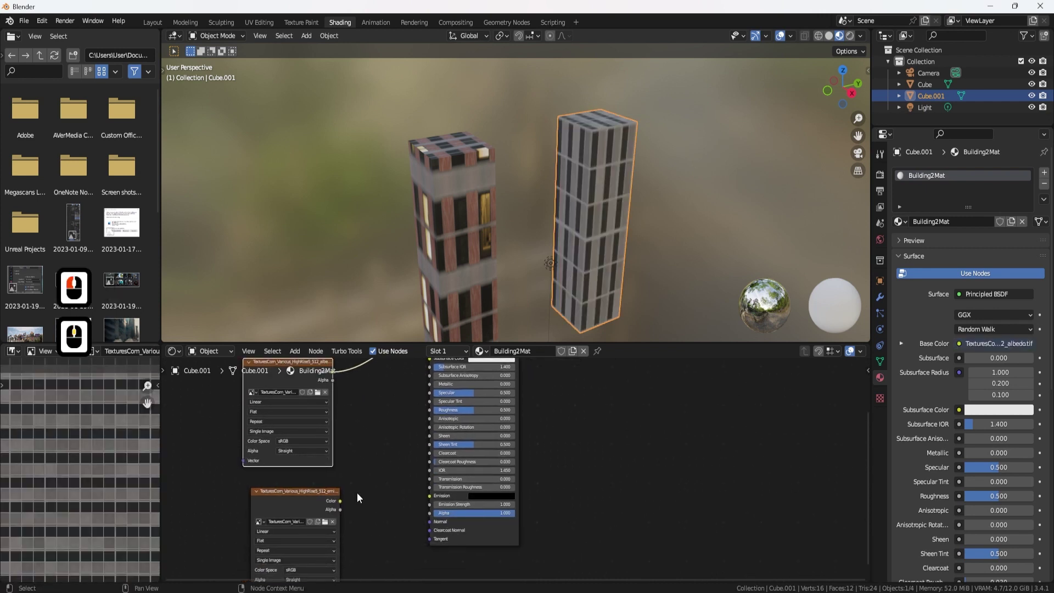
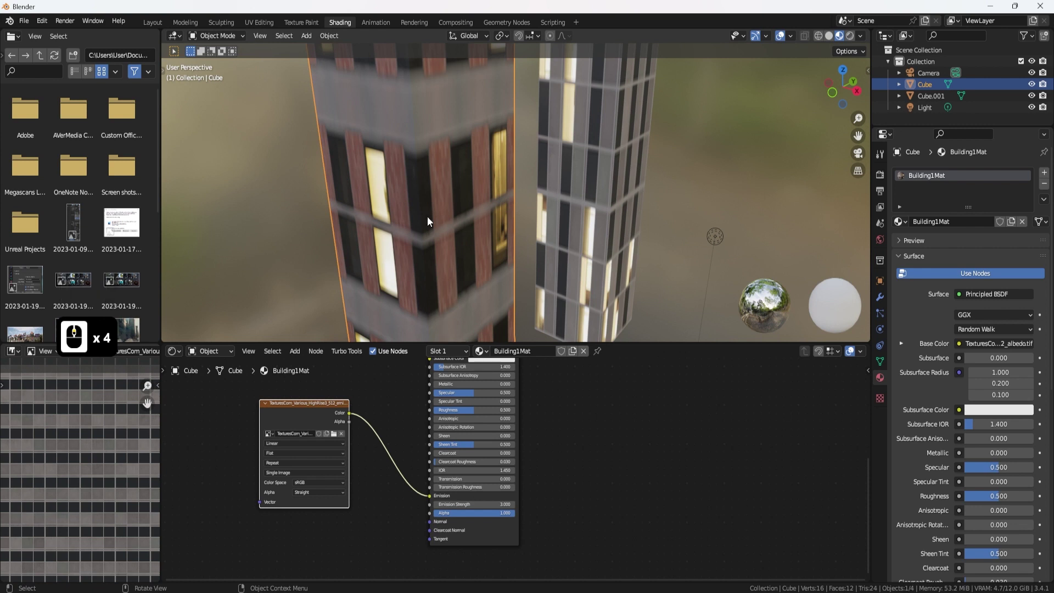
- Orbit and pull the view back to see both lit towers
middle_click(504, 218)
left_click_drag(456, 194, 566, 138)
key("F8")
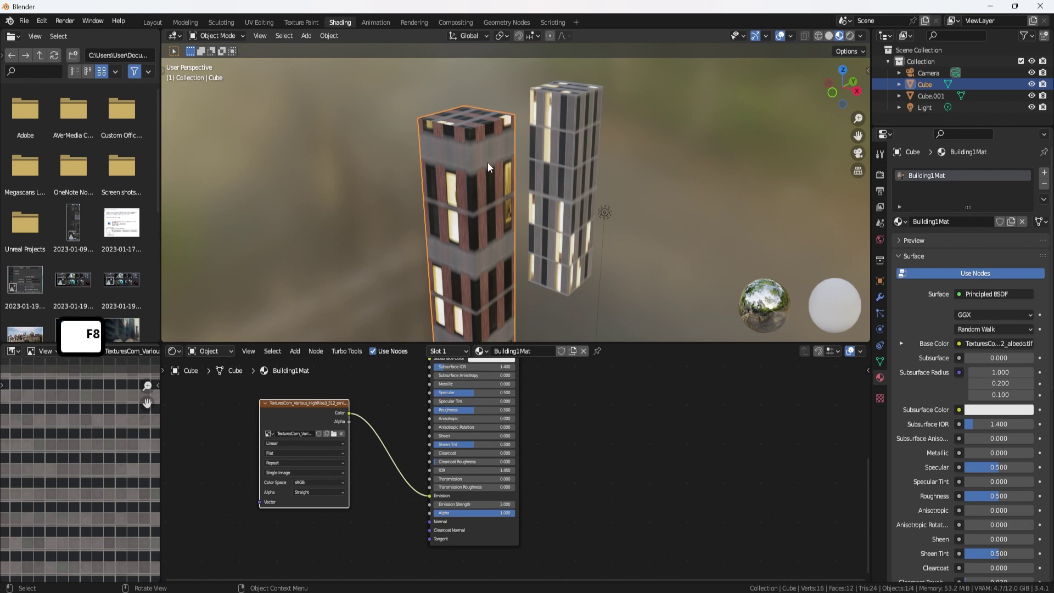
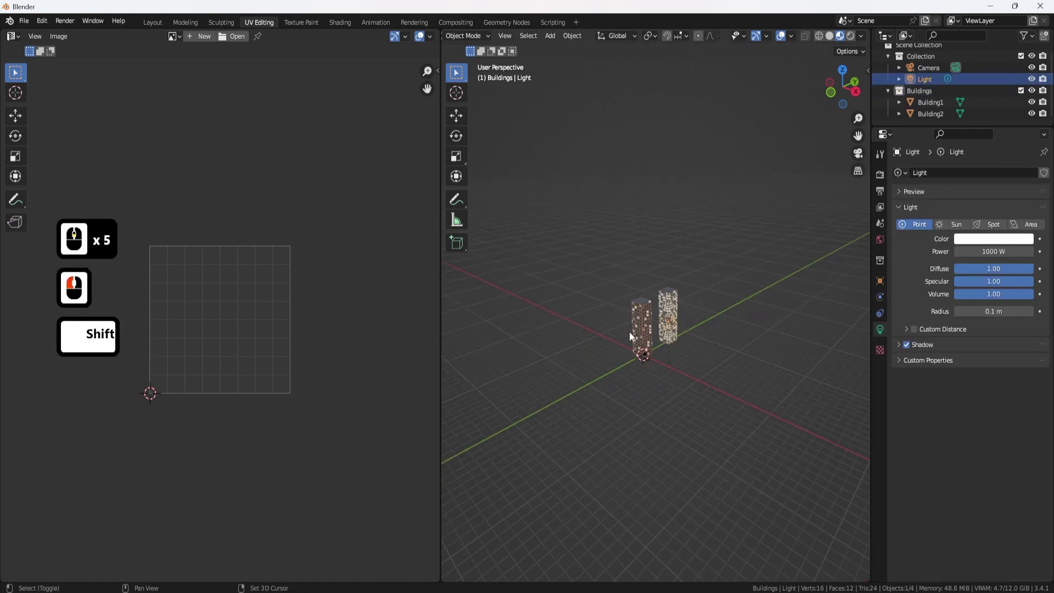
- Move Building1 and Building2 together along the Y axis to a new position
left_click(707, 291)
left_click(626, 333)
key("g")
type("gy")
left_click(781, 338)
middle_click(739, 315)
middle_click(696, 258)
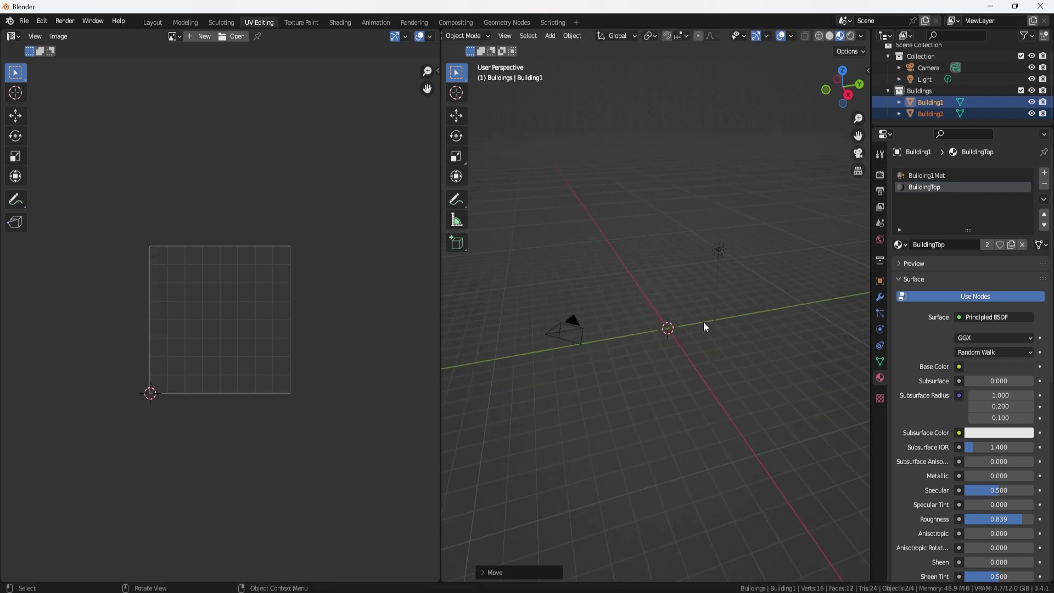
- Add a mesh plane and scale it up into a large ground surface
key("a")
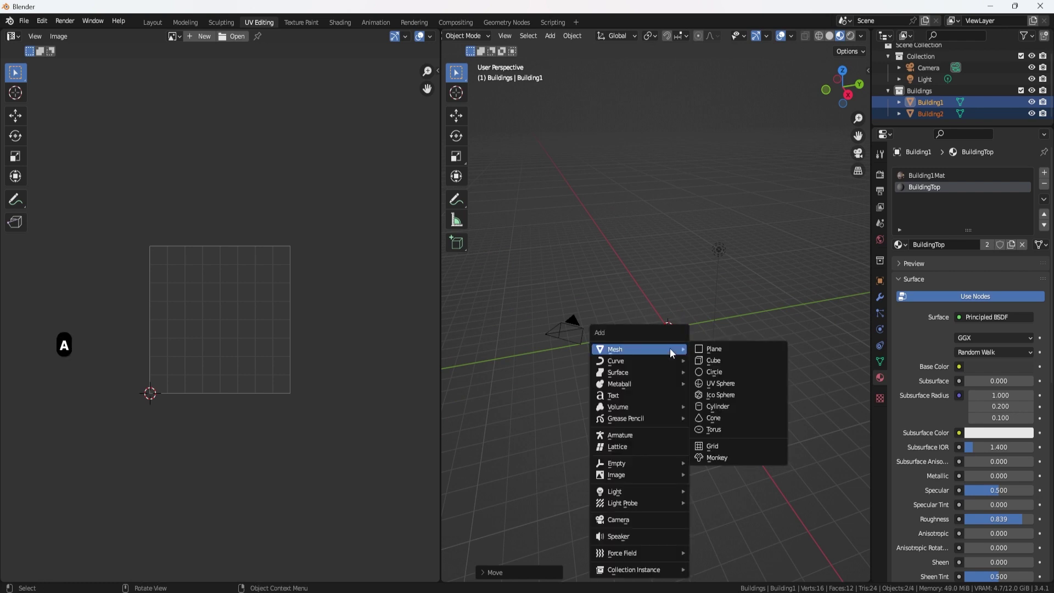
left_click(724, 352)
key("s")
left_click(466, 240)
scroll("down", 3)
scroll("down", 3)
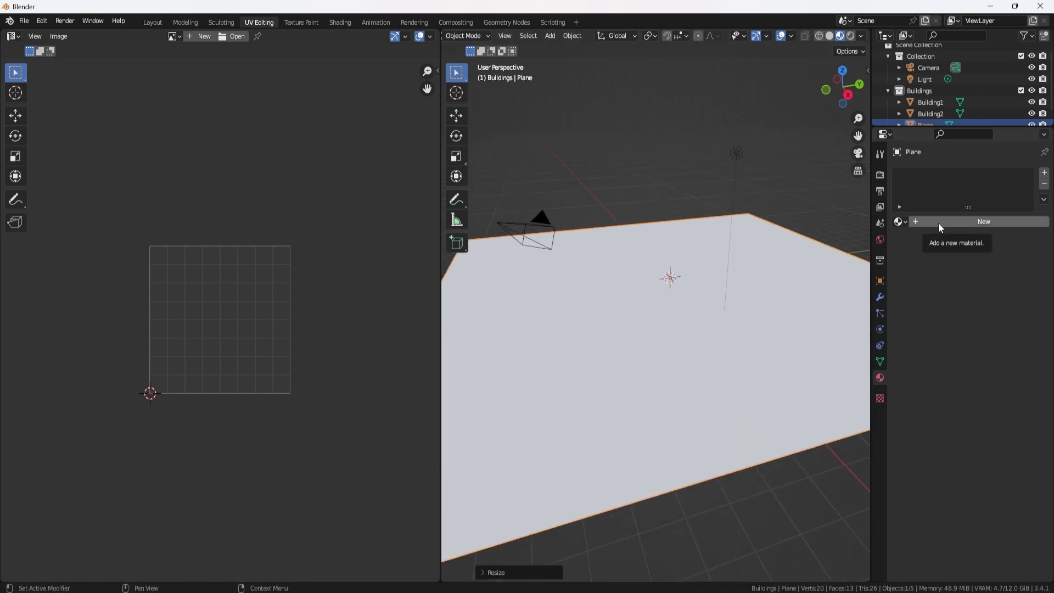
- Give the plane a new material with a black base colour and roughness 1.0
left_click(940, 227)
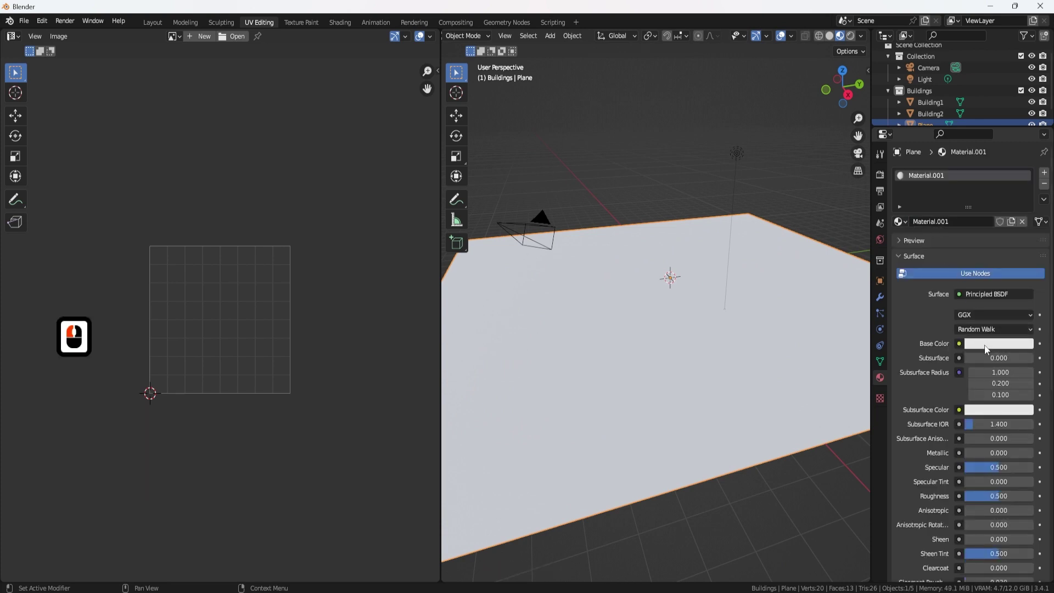
left_click(987, 350)
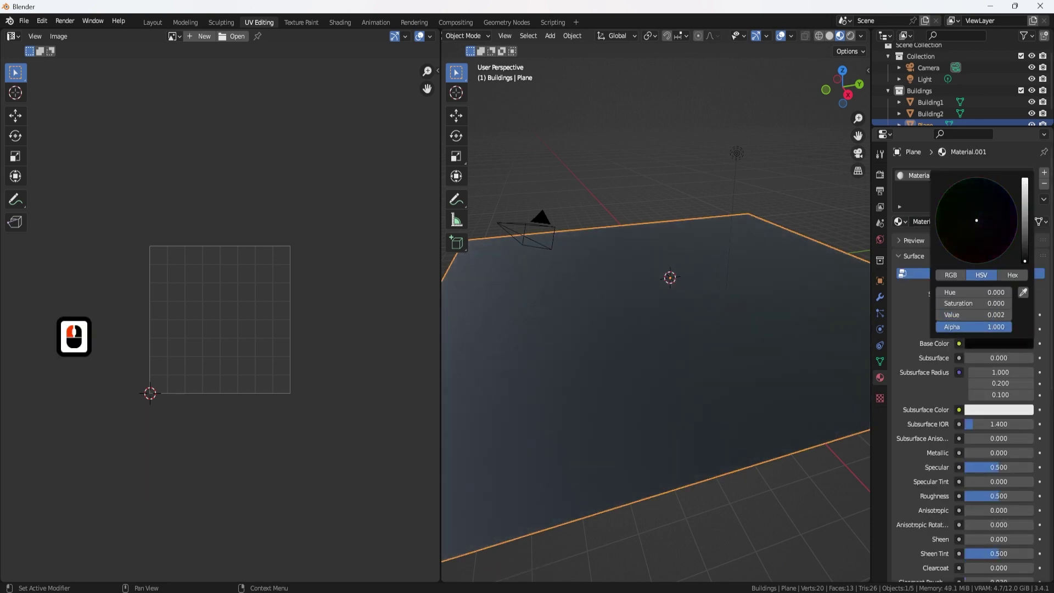
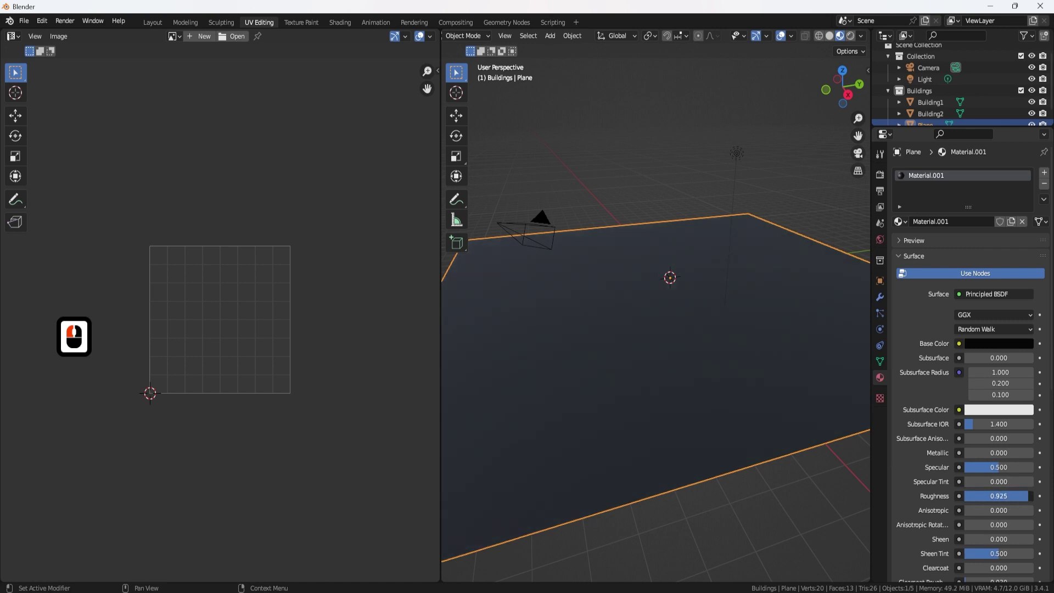
left_click(1037, 499)
scroll("down", 3)
scroll("up", 3)
scroll("down", 3)
key("F8")
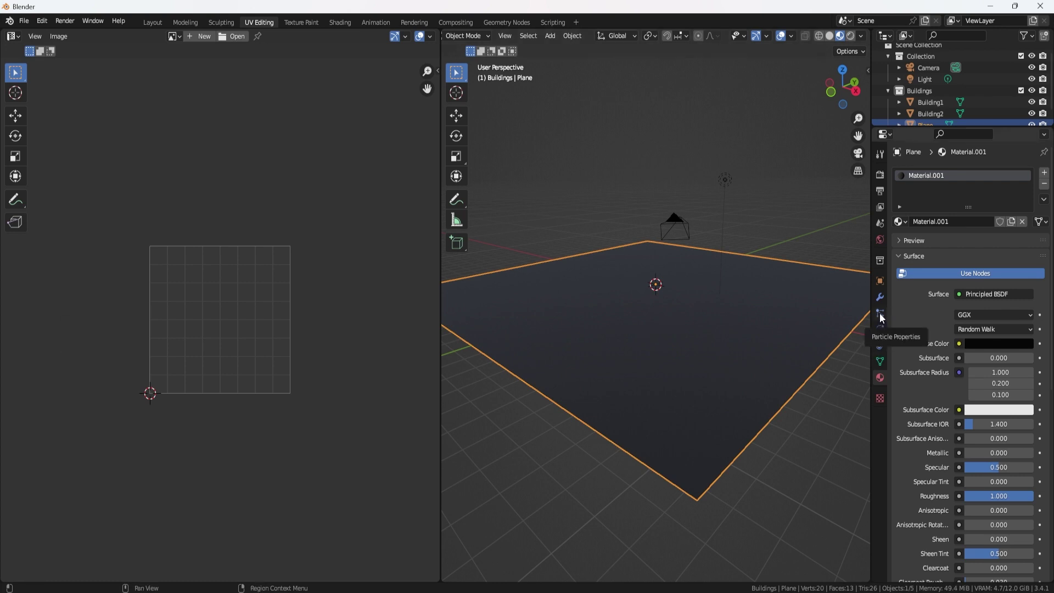
- Add a particle system to the ground plane and switch it to Hair
left_click(882, 317)
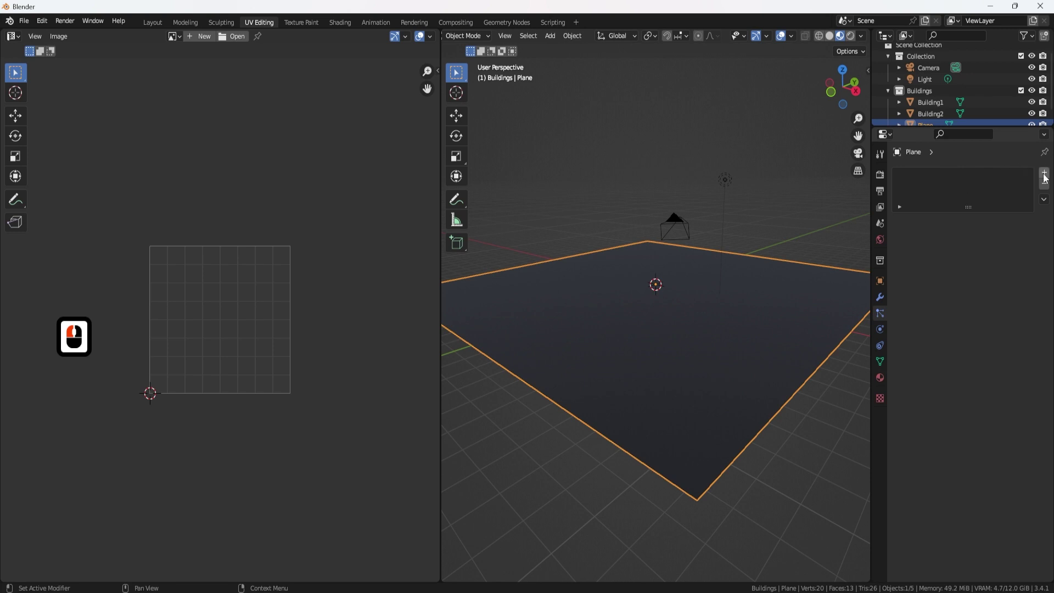
left_click(1046, 177)
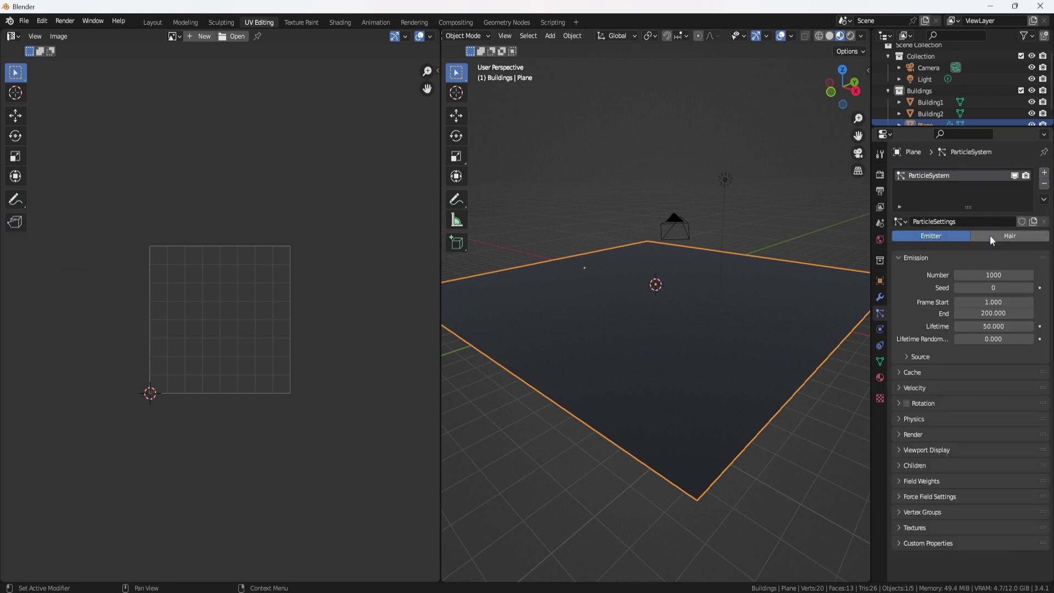
left_click(996, 238)
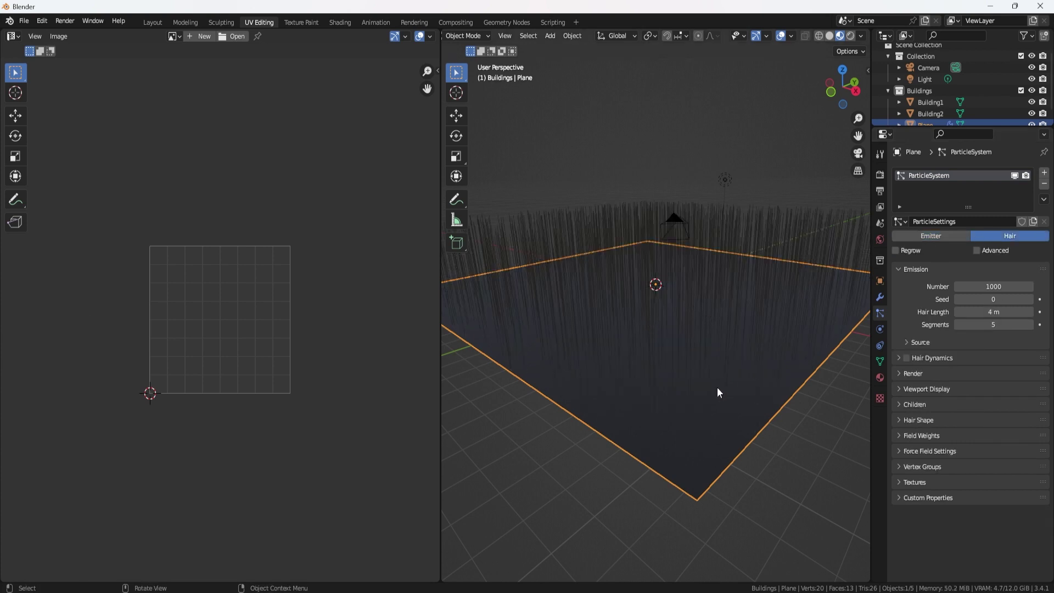
key("F8")
left_click(720, 393)
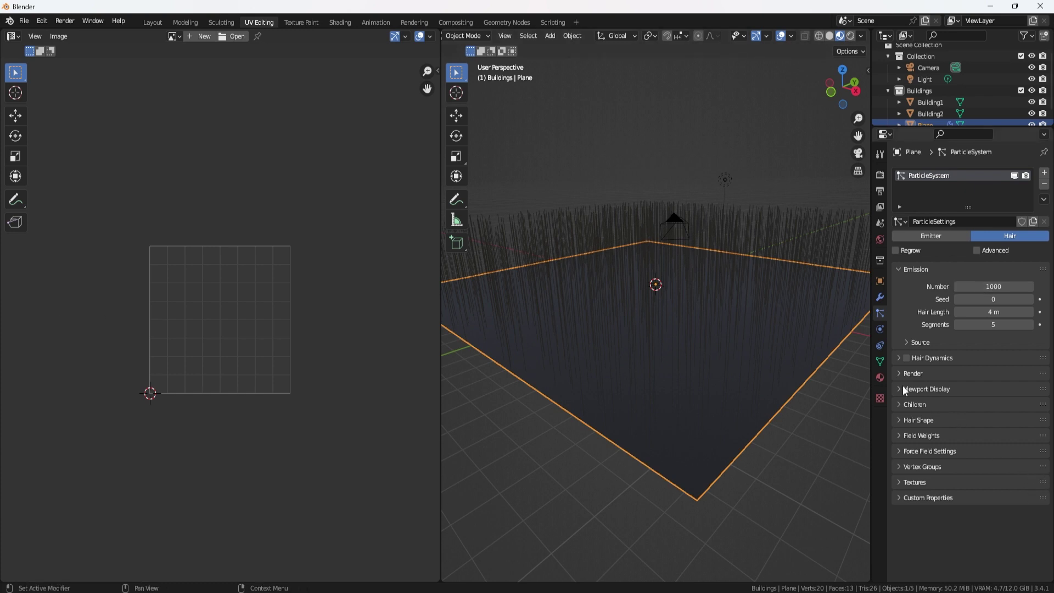
middle_click(697, 388)
- Expand the particle Render panel and bring up the Render As choices
left_click(922, 396)
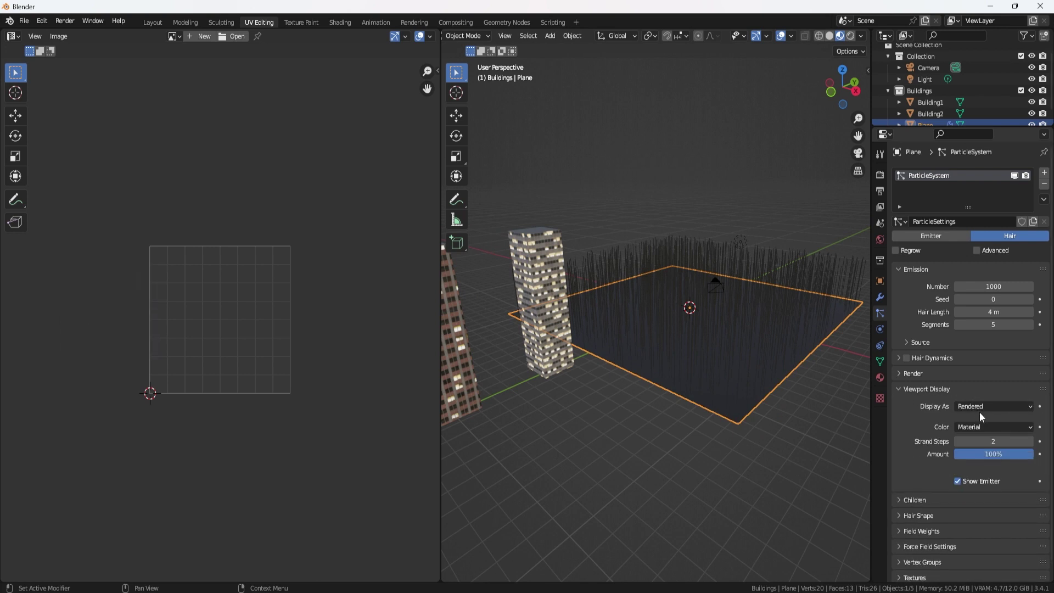
left_click(979, 411)
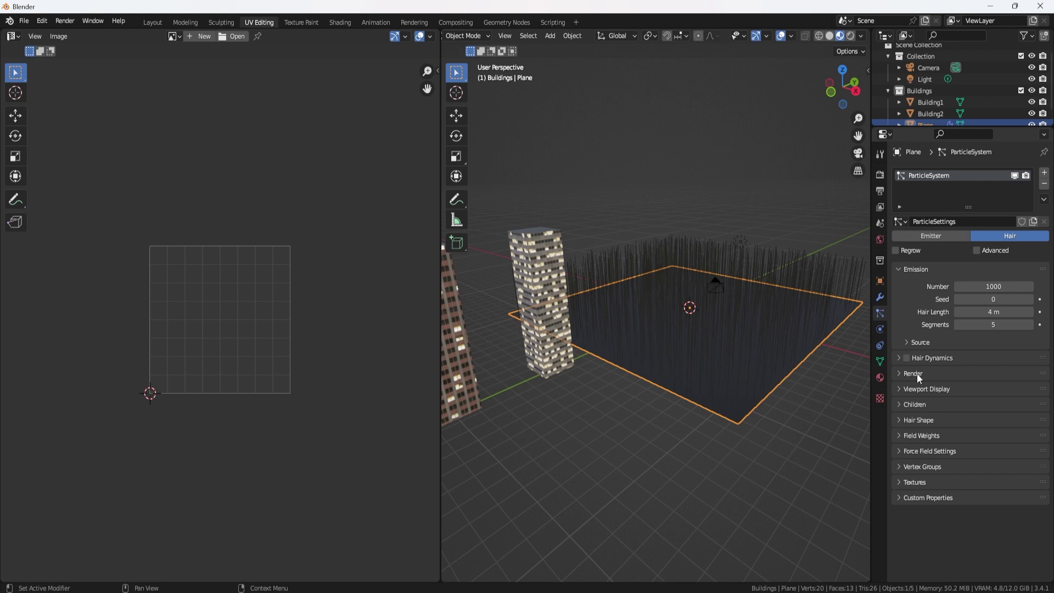
left_click(919, 377)
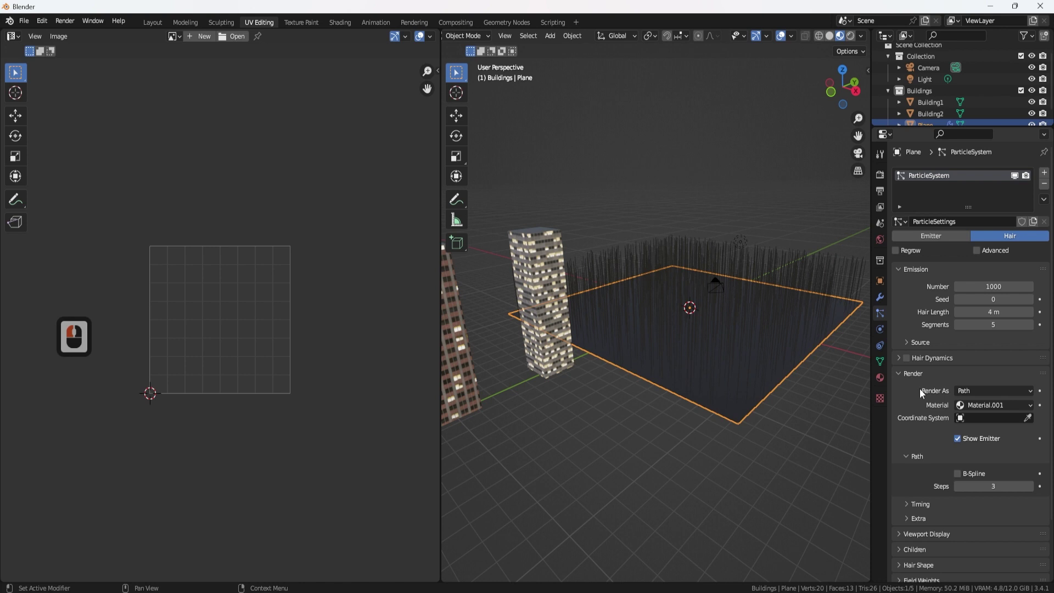
left_click(971, 394)
- Render the hair particles as instances of the Buildings collection
left_click(983, 443)
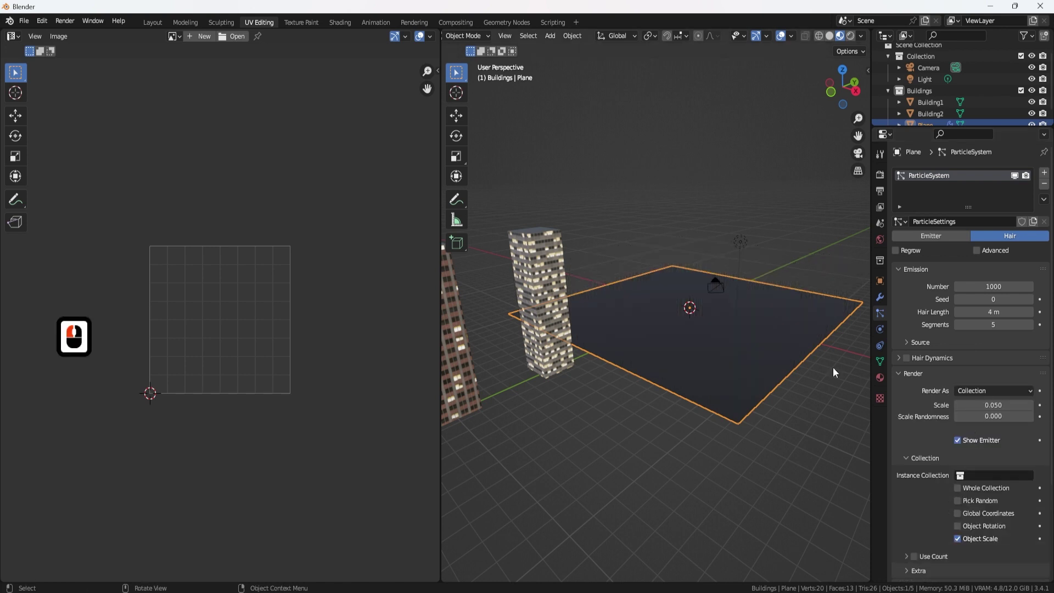
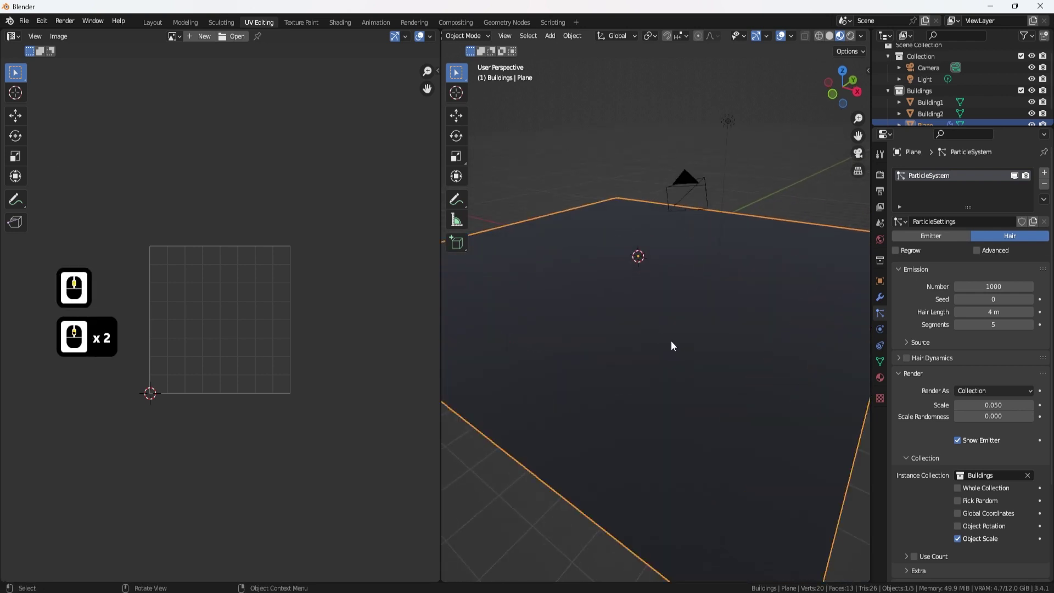
key("F8")
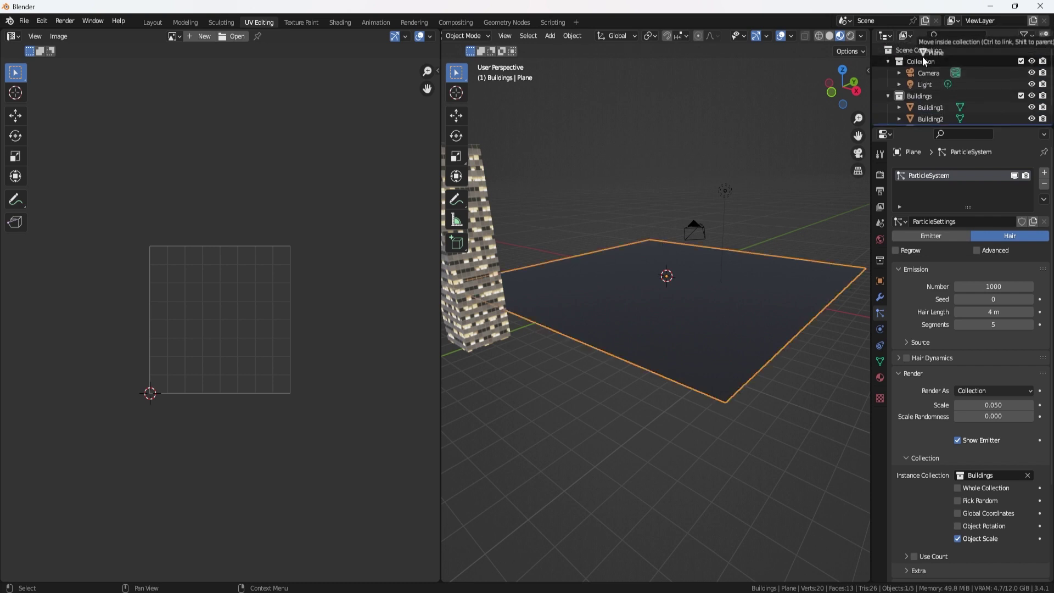
left_click(918, 68)
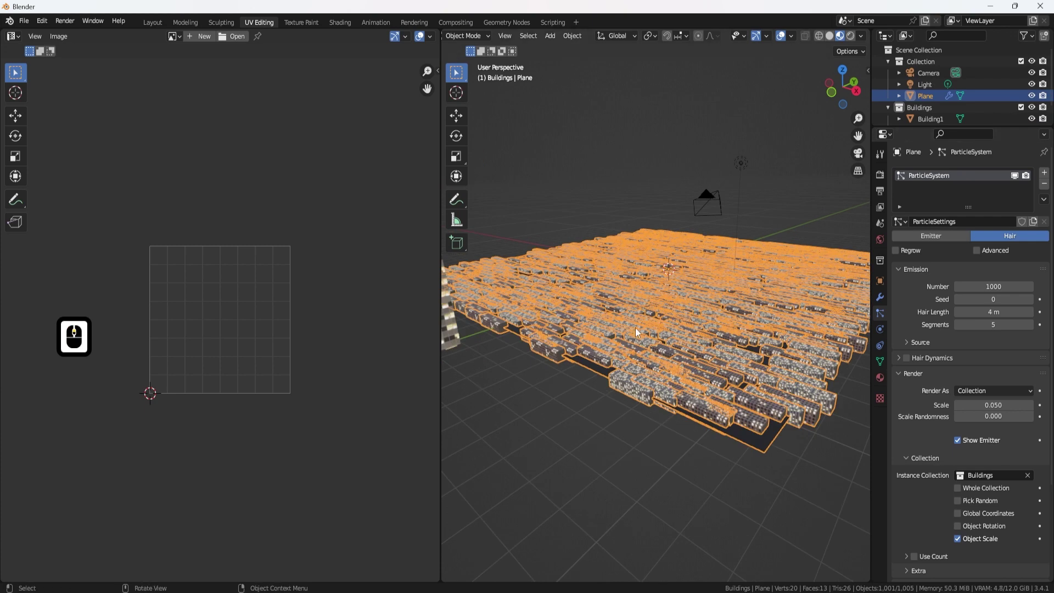
middle_click(694, 380)
middle_click(607, 378)
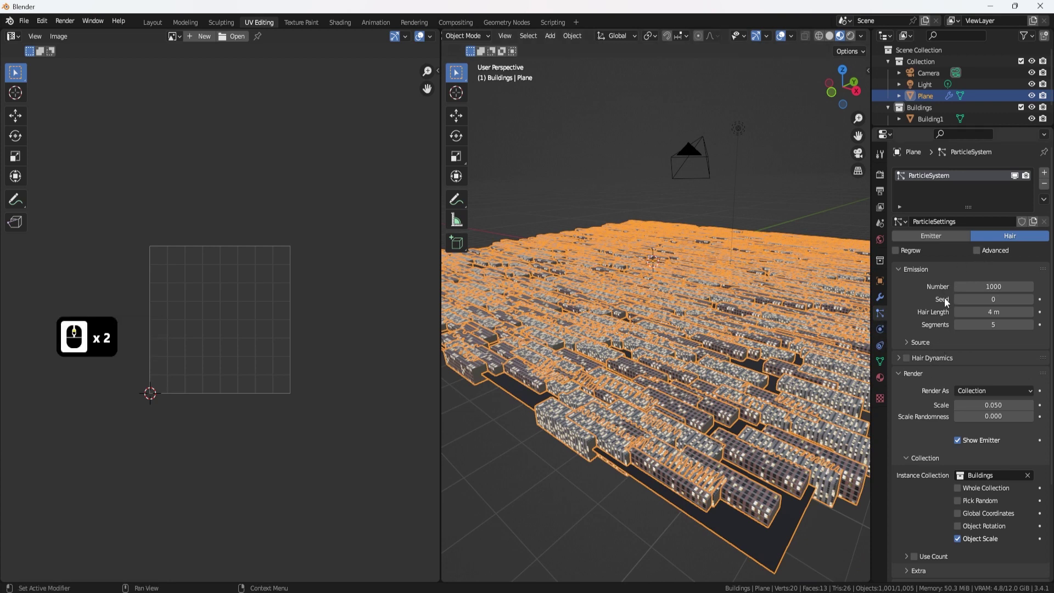
left_click(755, 535)
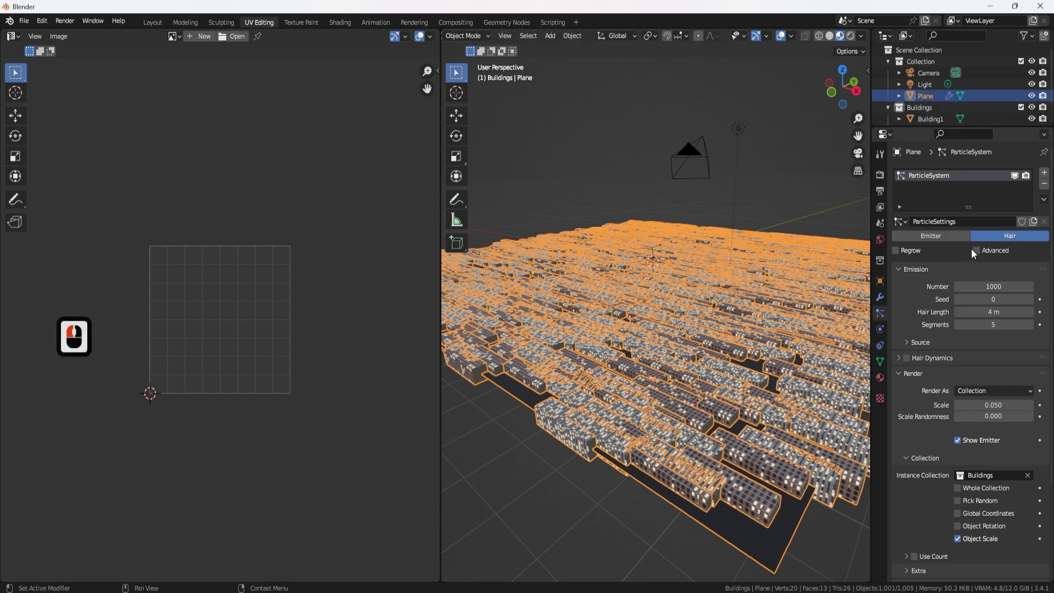
- Enable Advanced particle settings, turn on Rotation and set Orientation Axis to Global Y
left_click(983, 255)
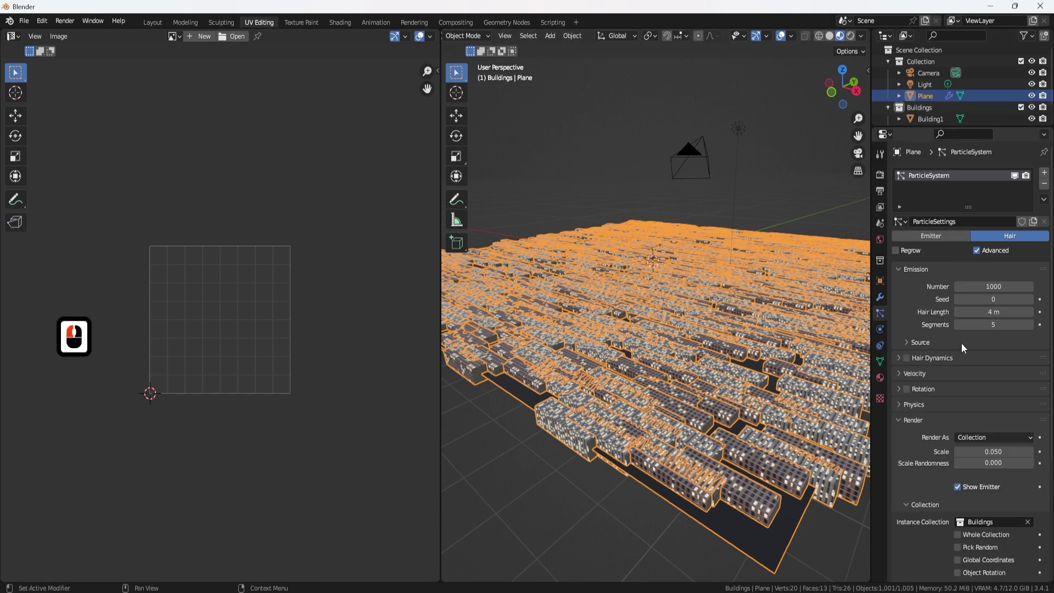
left_click_drag(948, 382, 952, 259)
key("F8")
left_click_drag(931, 249, 902, 248)
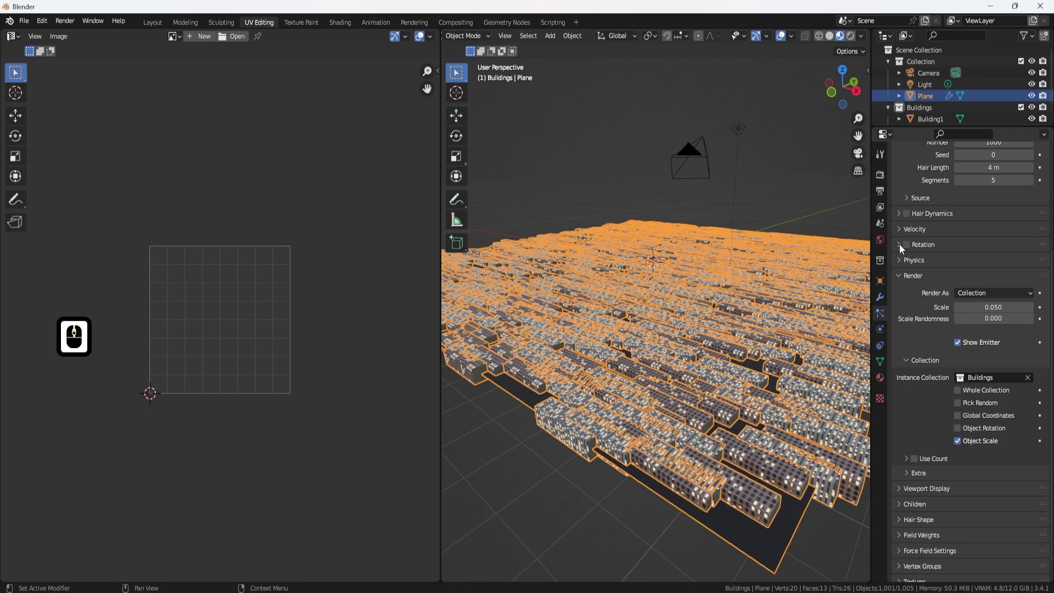
left_click(902, 248)
left_click(908, 249)
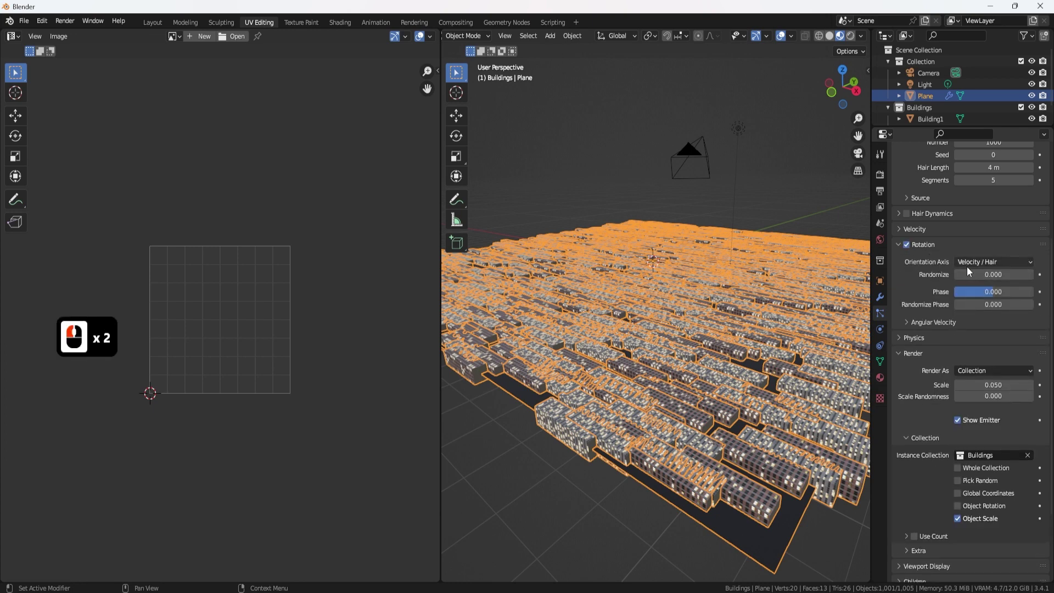
left_click(976, 264)
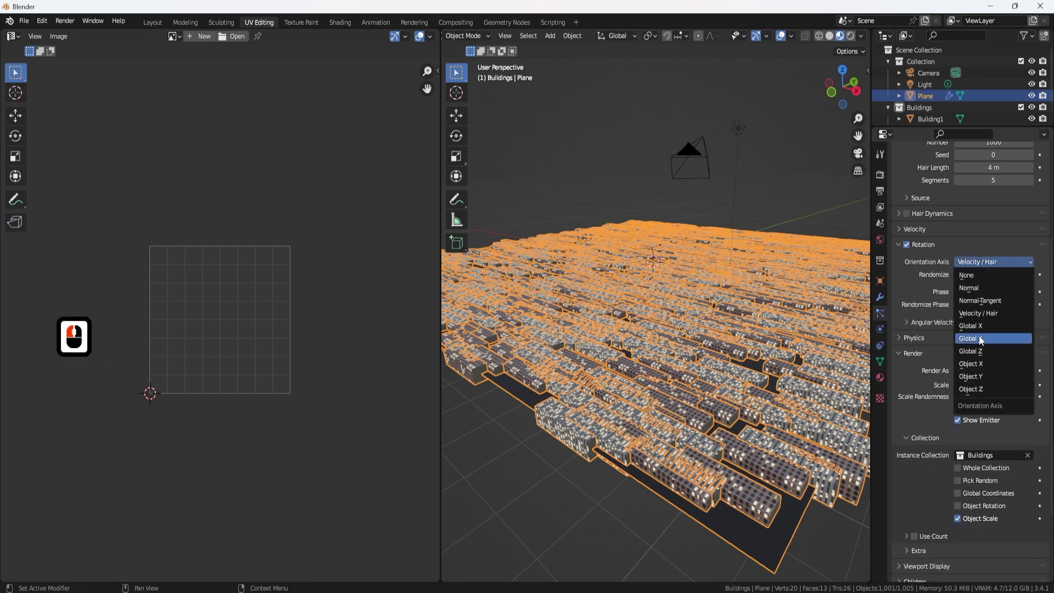
left_click(984, 340)
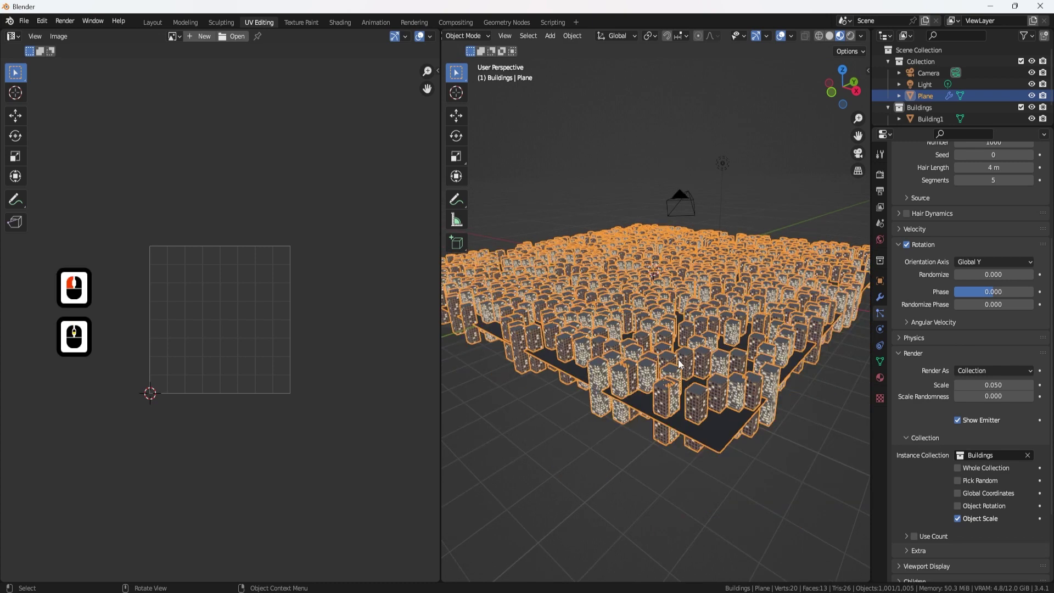
- Orbit the view to inspect the now-upright field of building instances
key("F8")
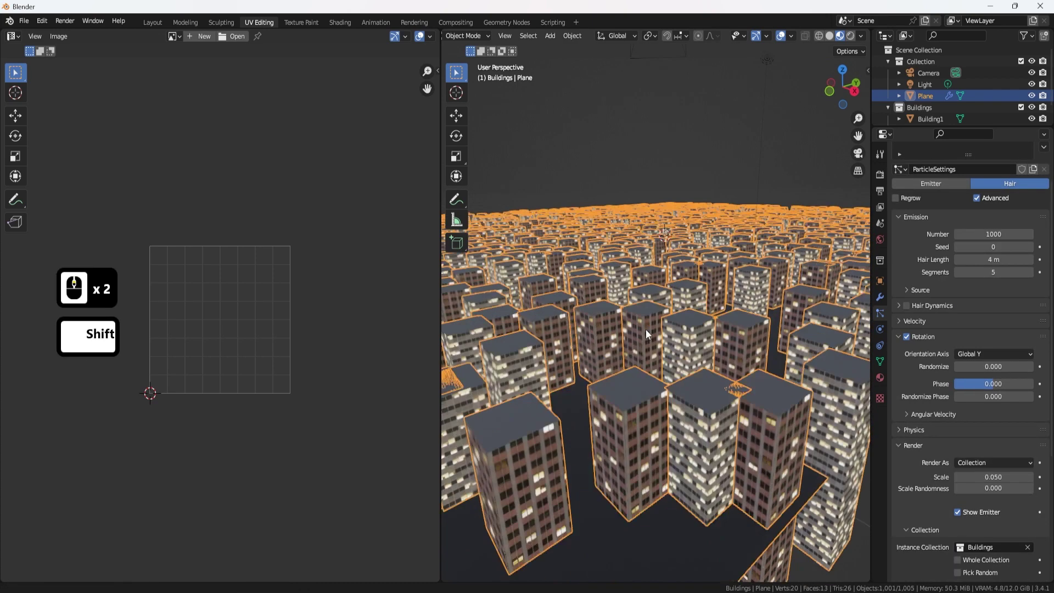
middle_click(651, 322)
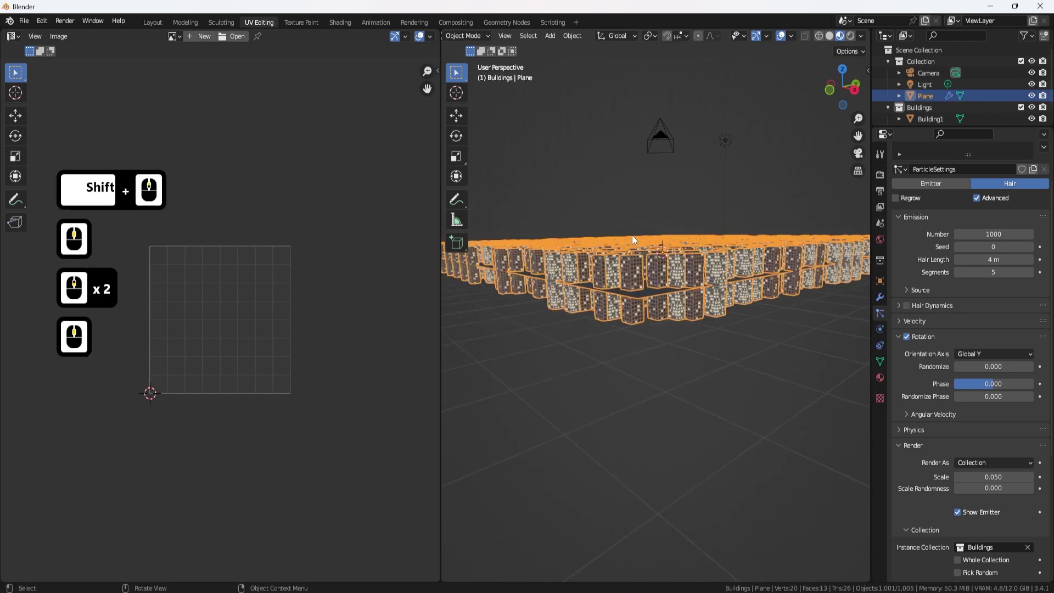
middle_click(674, 311)
middle_click(660, 303)
middle_click(655, 299)
middle_click(639, 295)
middle_click(686, 326)
middle_click(666, 321)
- Edit Building1's mesh and move its geometry up along Z by about 3.9 m
left_click(586, 259)
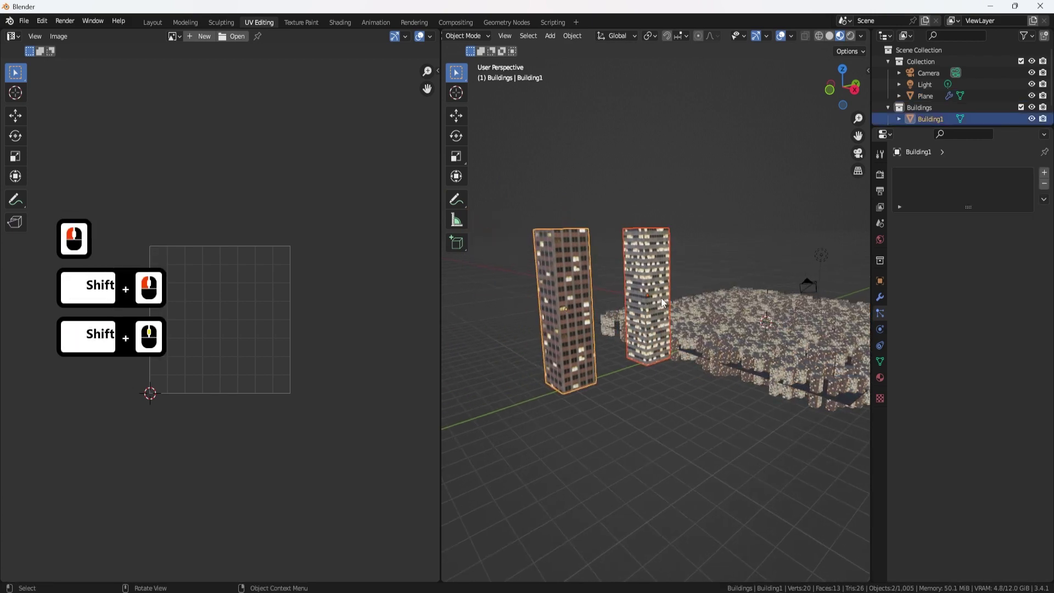
key("Tab")
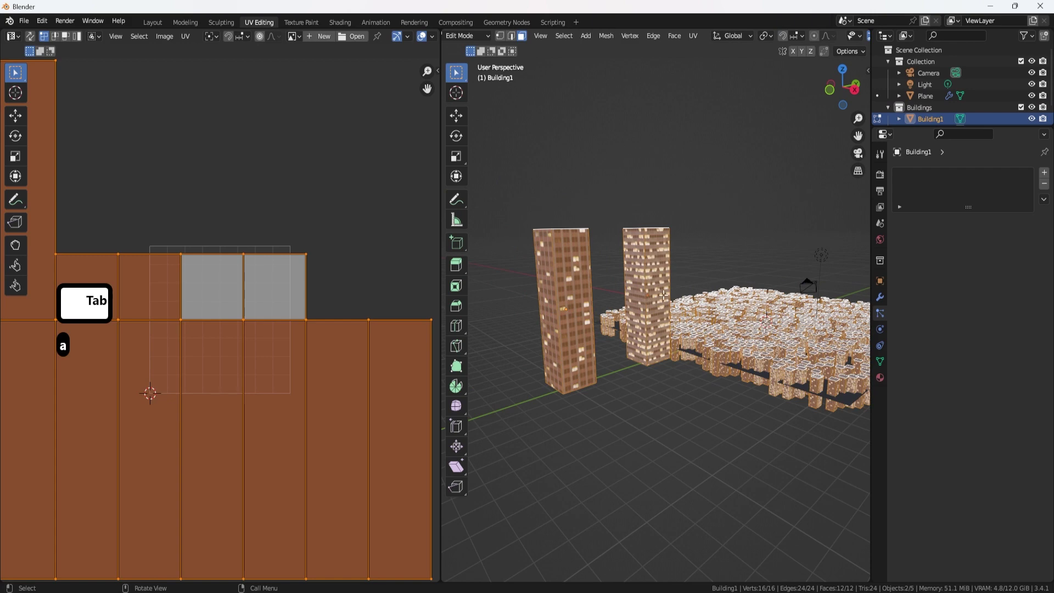
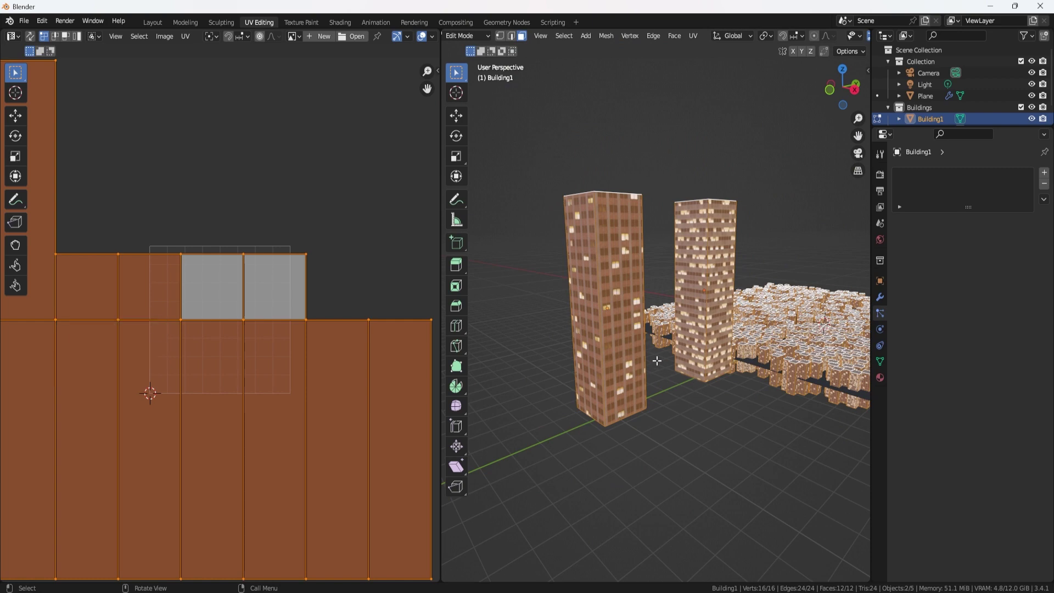
key("g")
key("z")
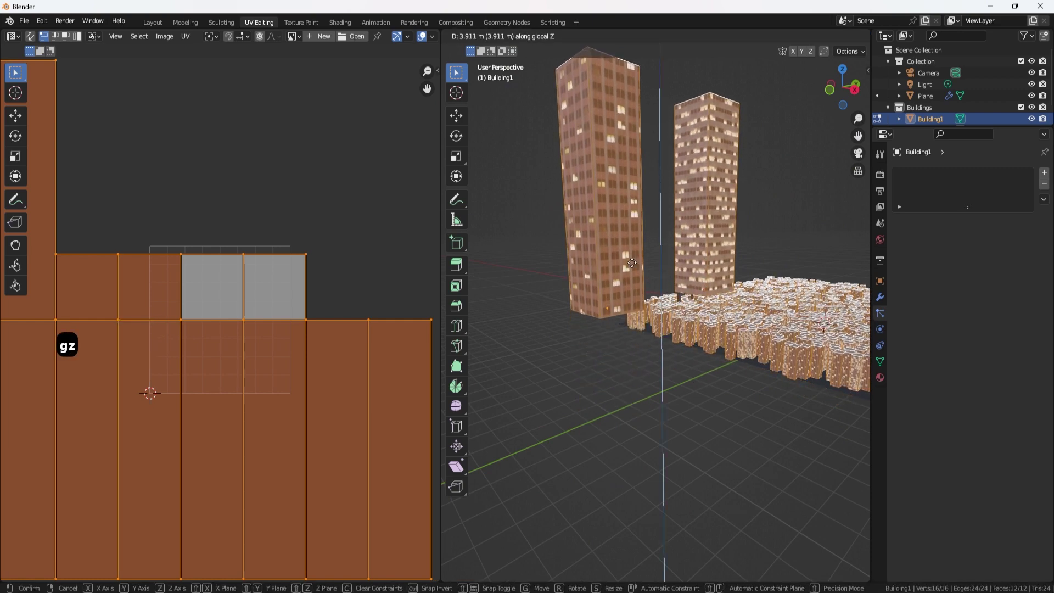
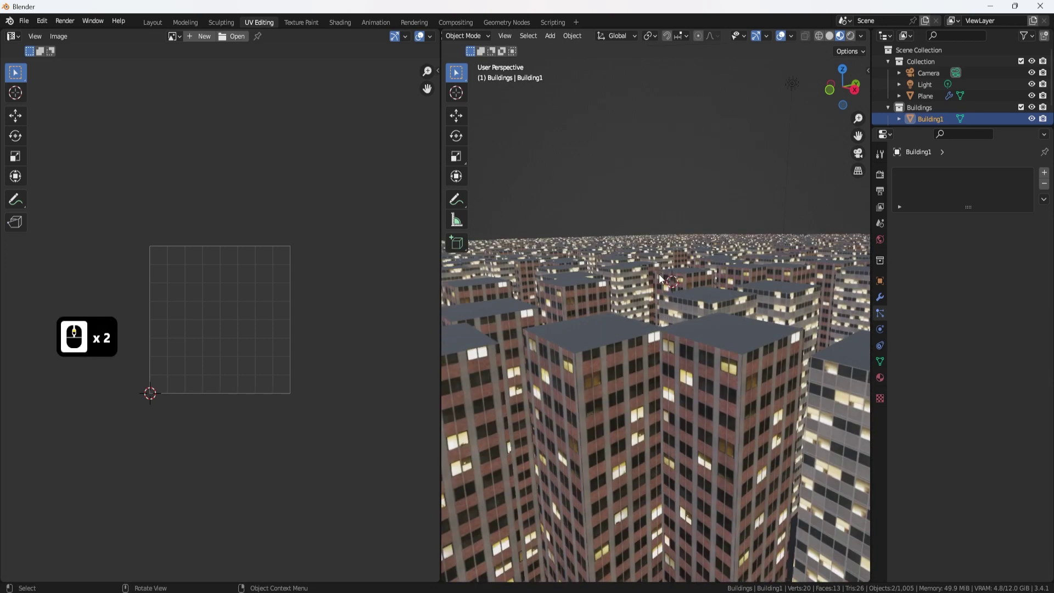
- Select Building1 and Building2 and duplicate them with Shift+D, creating Building1.001 in the Buildings collection
key("F8")
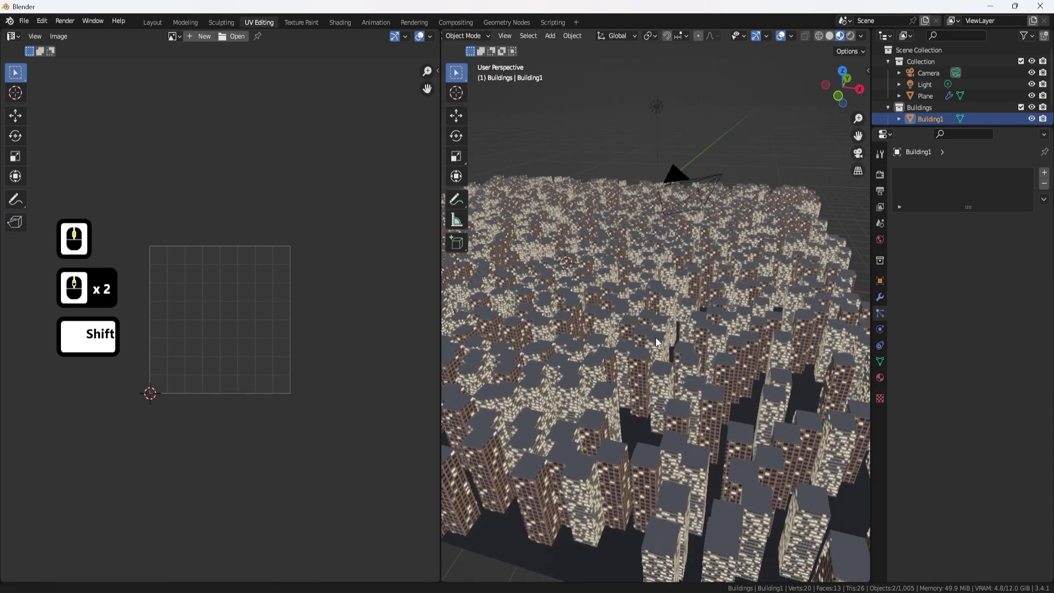
middle_click(660, 311)
middle_click(658, 311)
middle_click(672, 351)
middle_click(672, 350)
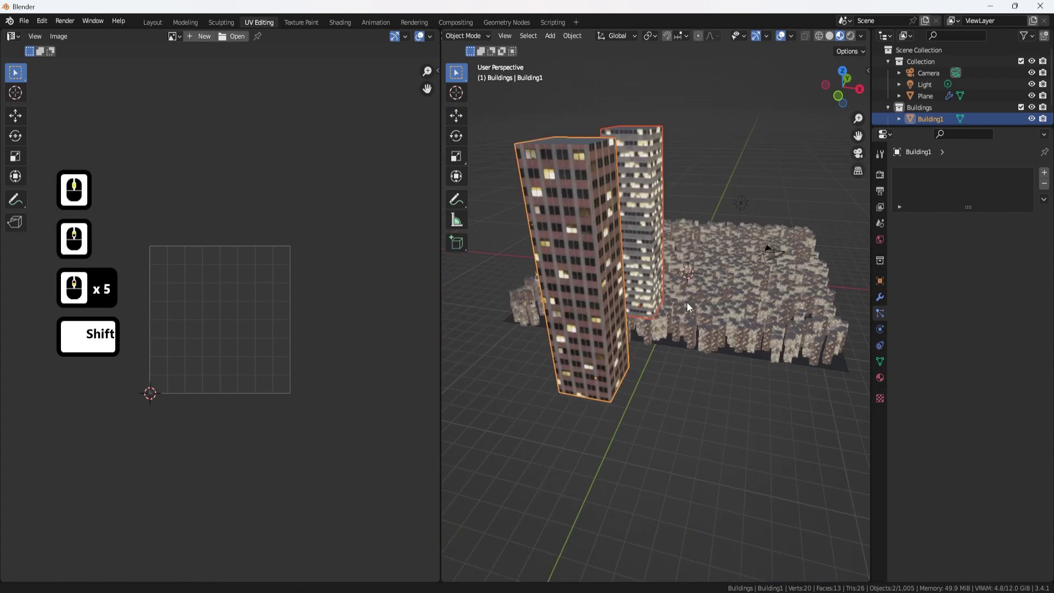
left_click(667, 274)
left_click(627, 308)
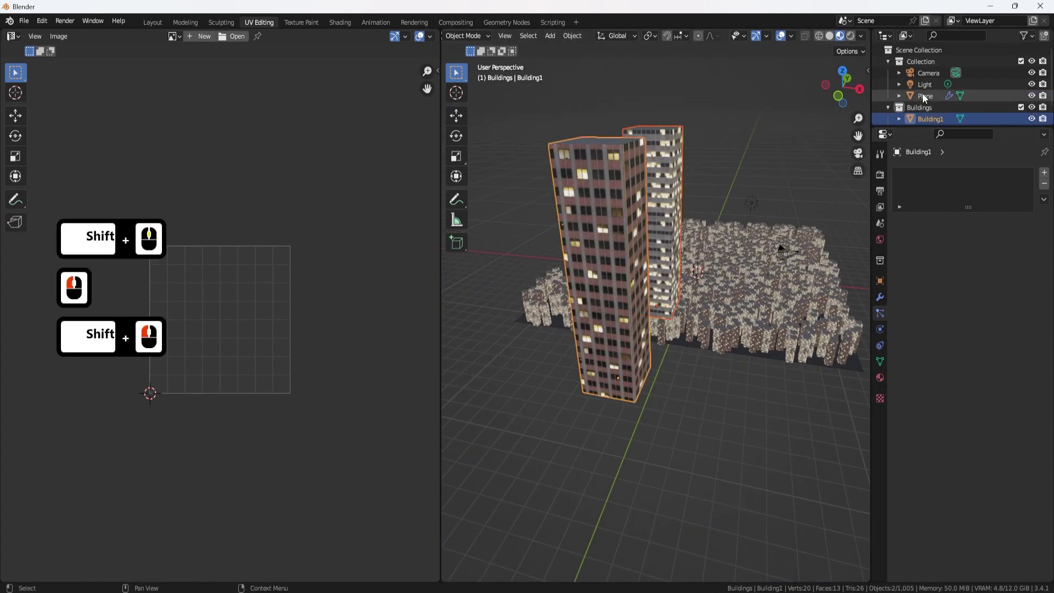
scroll("up", 3)
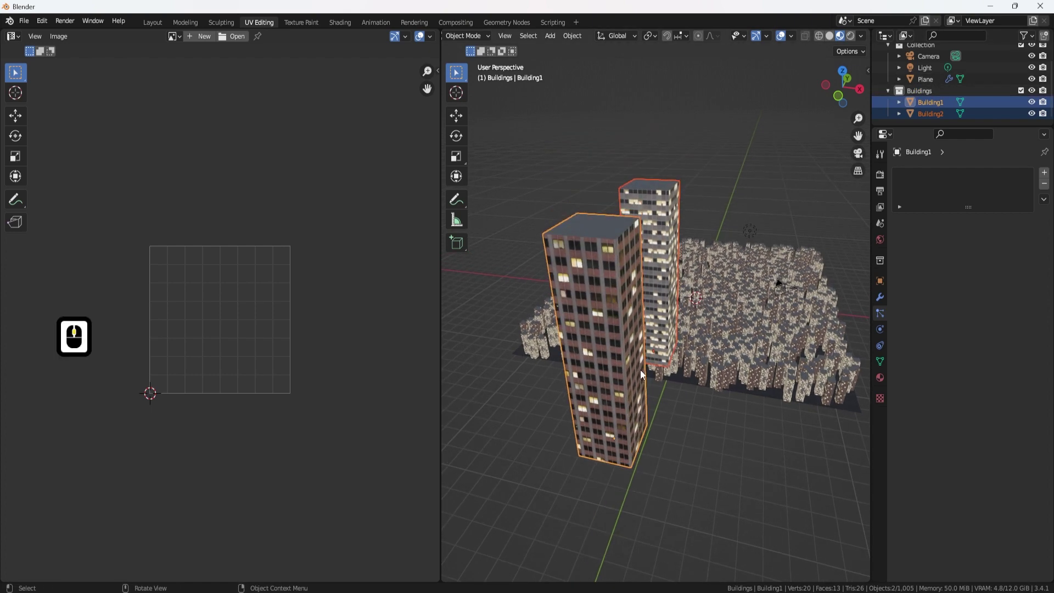
middle_click(628, 363)
middle_click(648, 333)
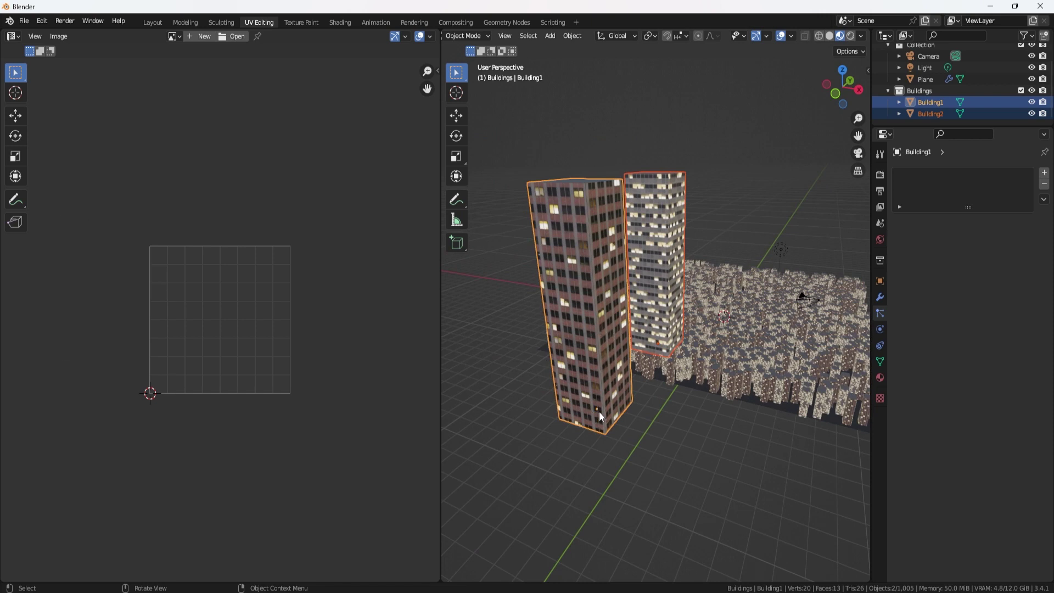
middle_click(666, 384)
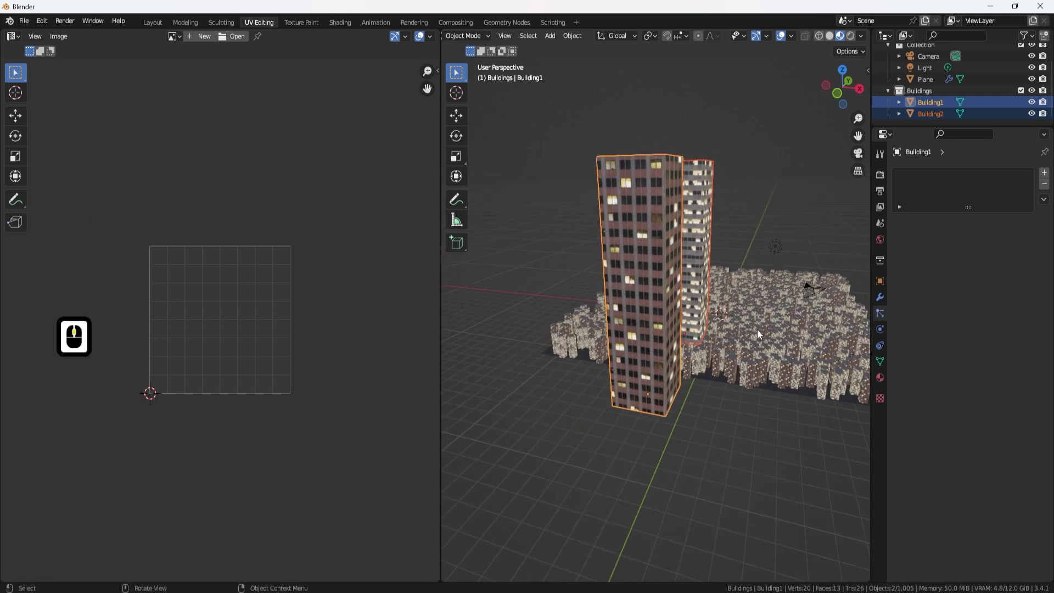
key("shift+d")
- Slide the duplicated buildings along X and place them beside the originals
key("g")
key("x")
left_click(773, 254)
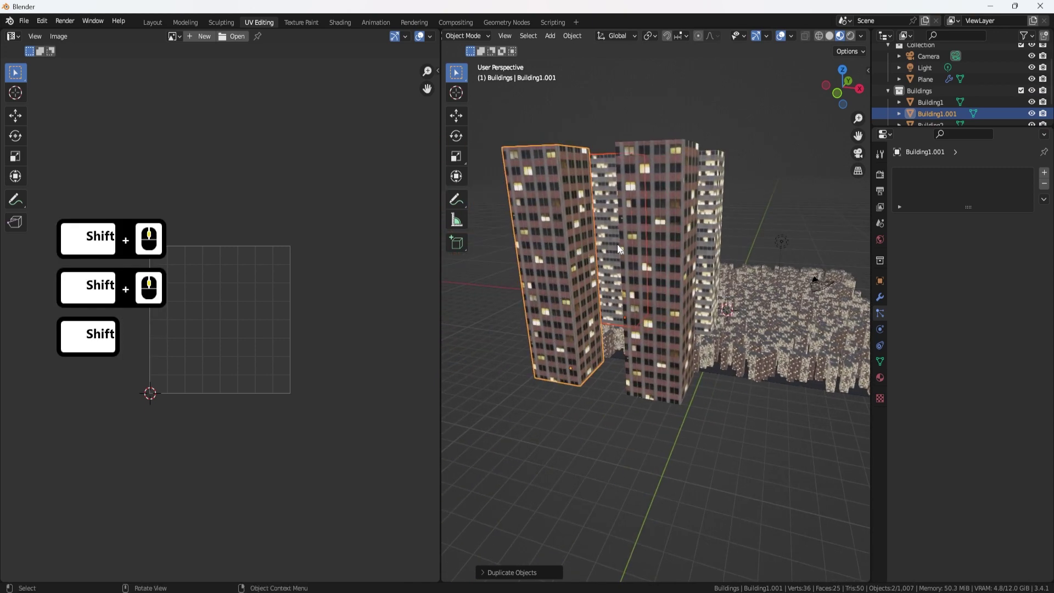
- Edit Building1.001 and move its top down along Z by about 3.6 m to shorten it
key("Tab")
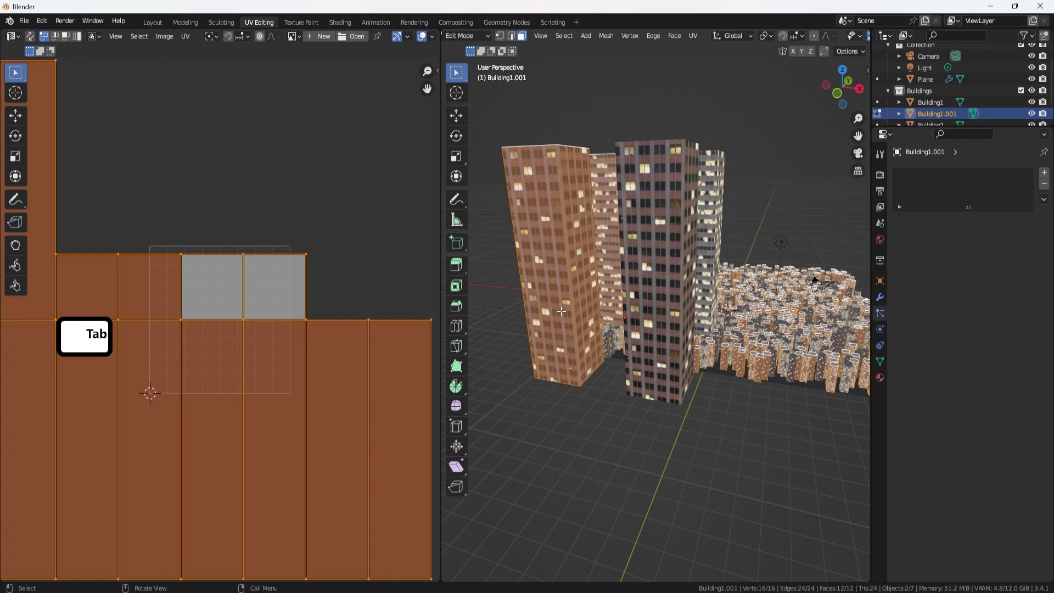
key("g")
key("z")
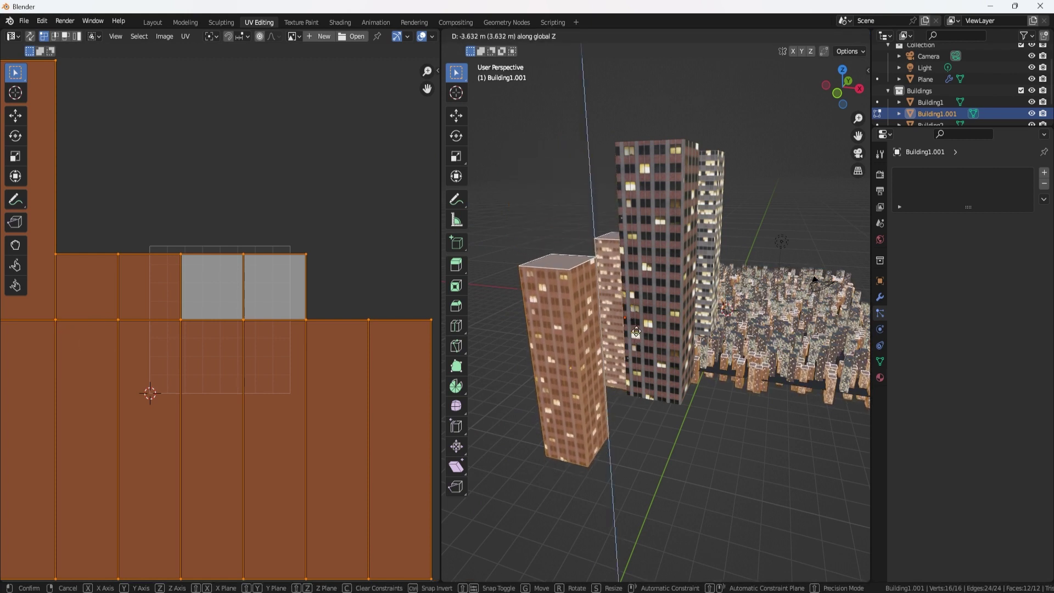
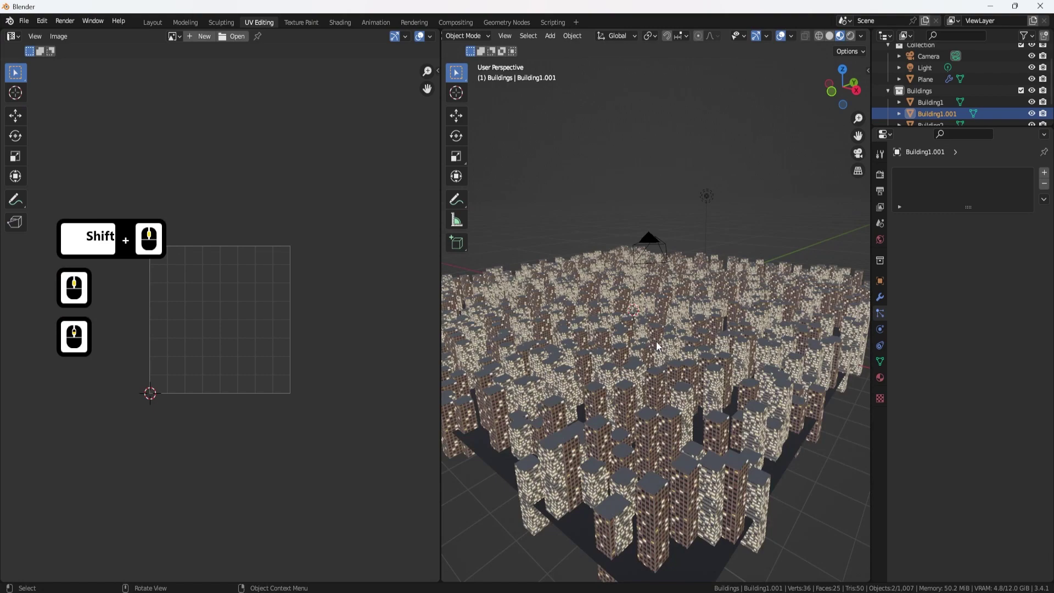
- Orbit back to the towers and select the tall original tower Building1
middle_click(651, 298)
middle_click(620, 280)
key("F8")
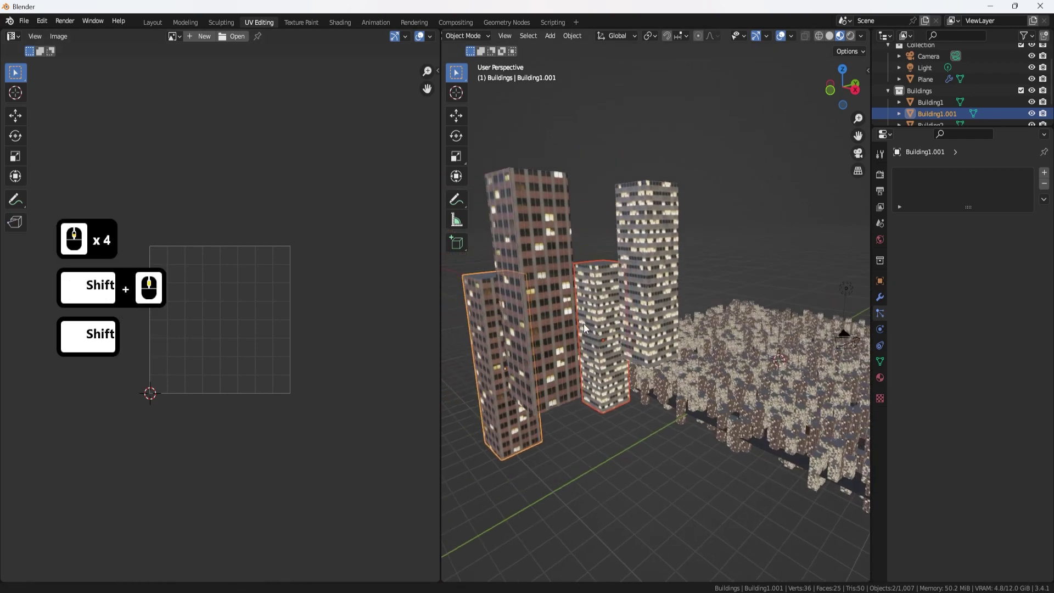
left_click(558, 335)
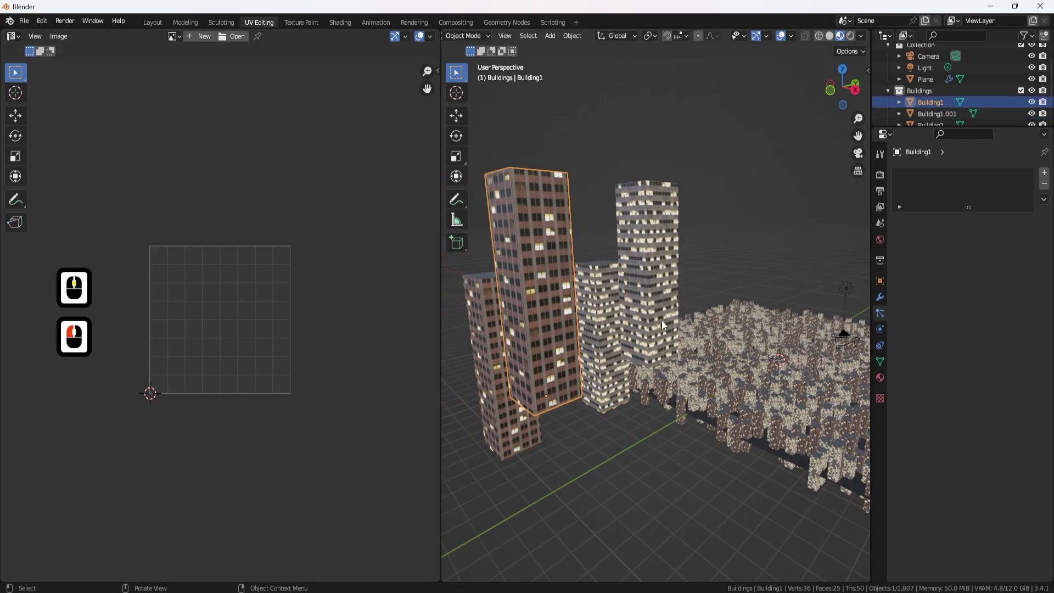
left_click(665, 326)
- Switch to the Modeling workspace and orbit down for a low close view over the tower field
left_click(194, 29)
middle_click(446, 289)
middle_click(526, 312)
middle_click(527, 312)
middle_click(527, 312)
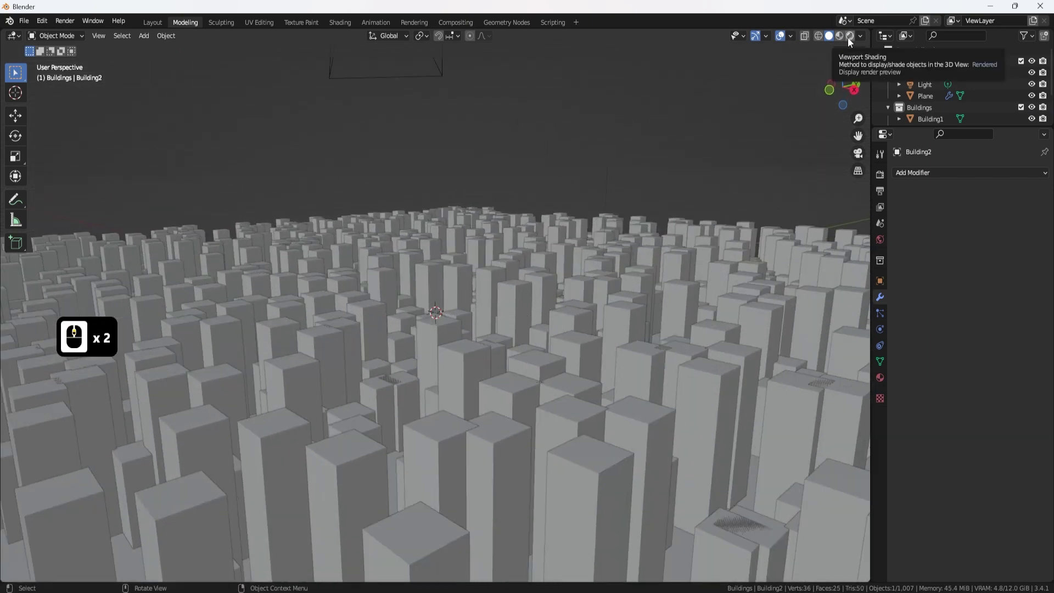
- Switch the viewport to Rendered shading, look across the lit skyline, then pull back over the whole city
left_click(851, 43)
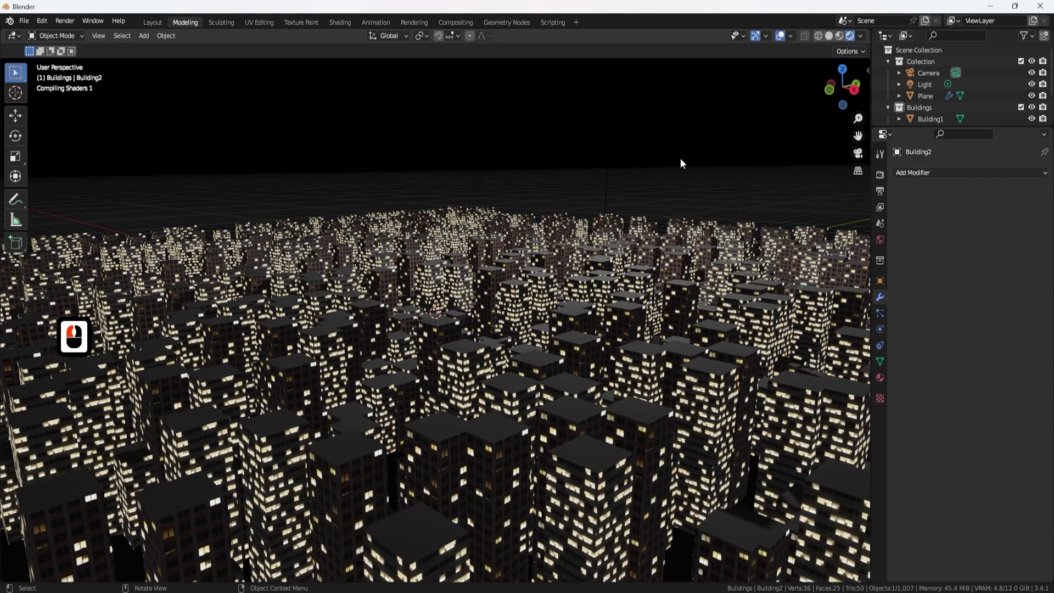
left_click(558, 294)
left_click_drag(553, 289, 290, 214)
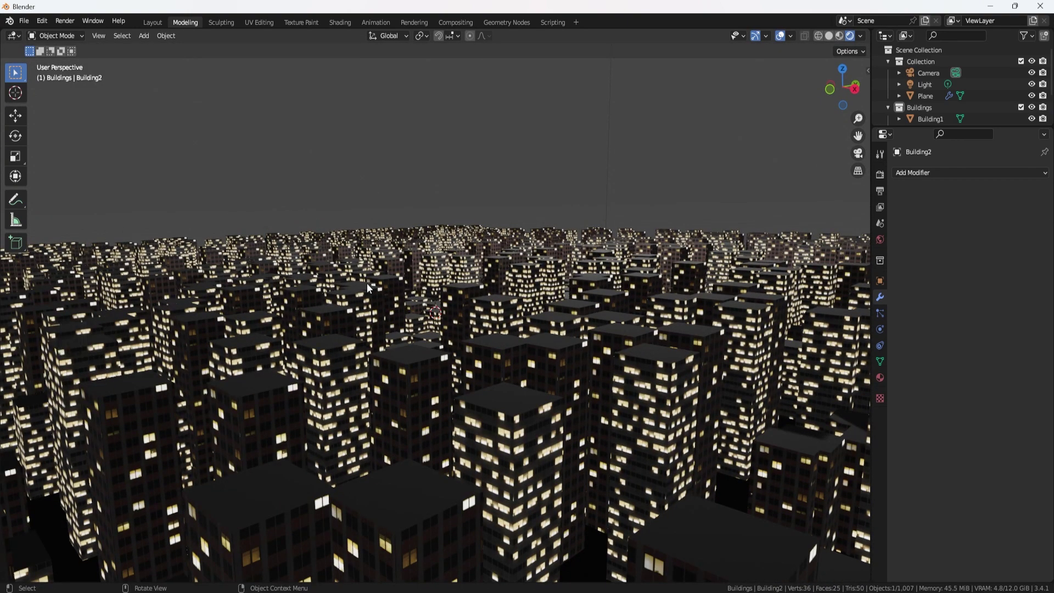
middle_click(449, 305)
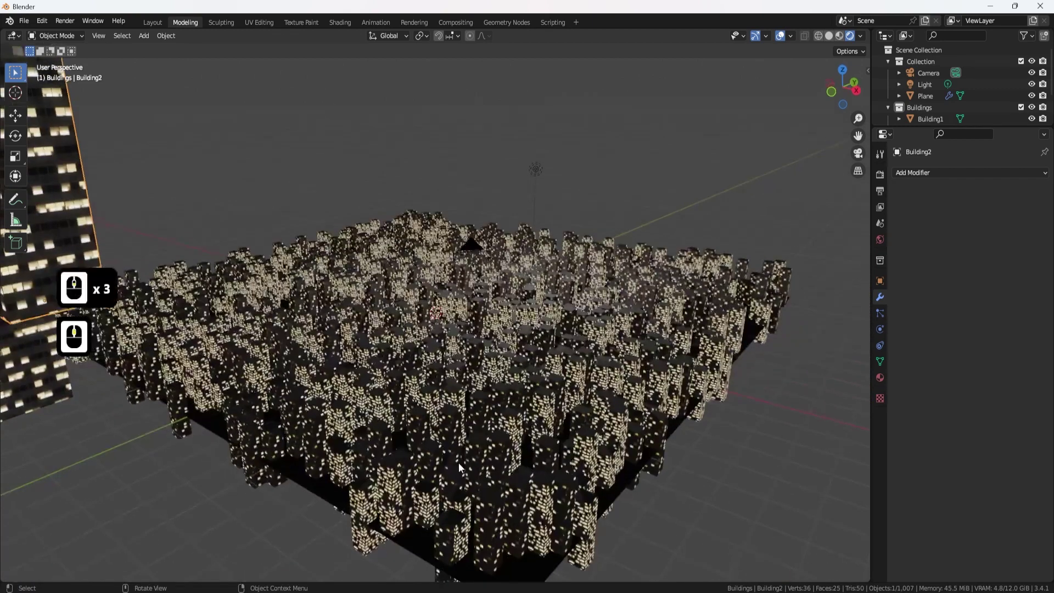
- Edit the ground plane, loop-cut it into a 10 × 10 grid of faces, and switch to vertex select
left_click(416, 541)
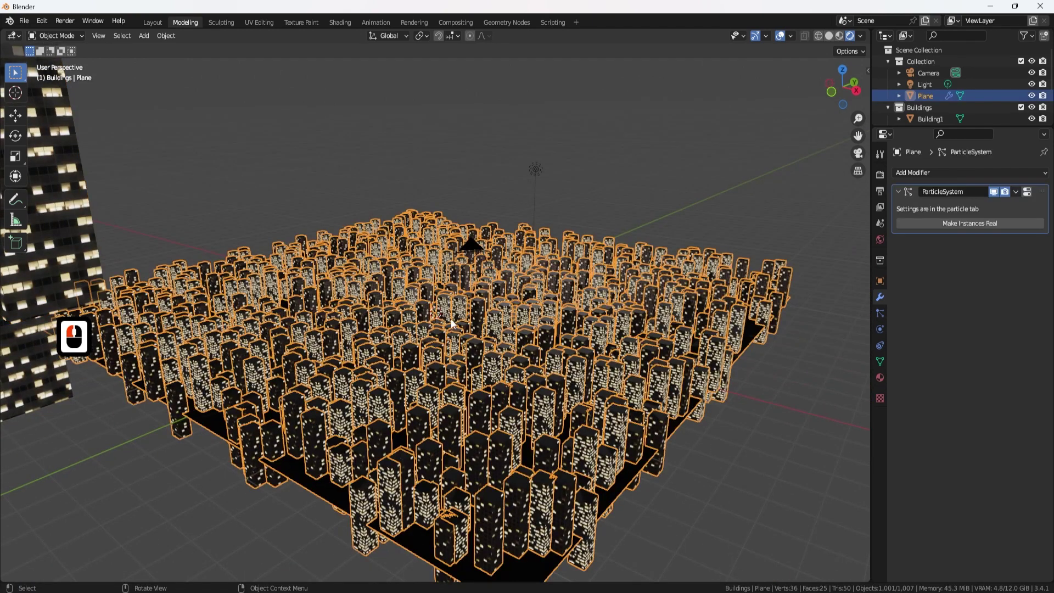
key("Tab")
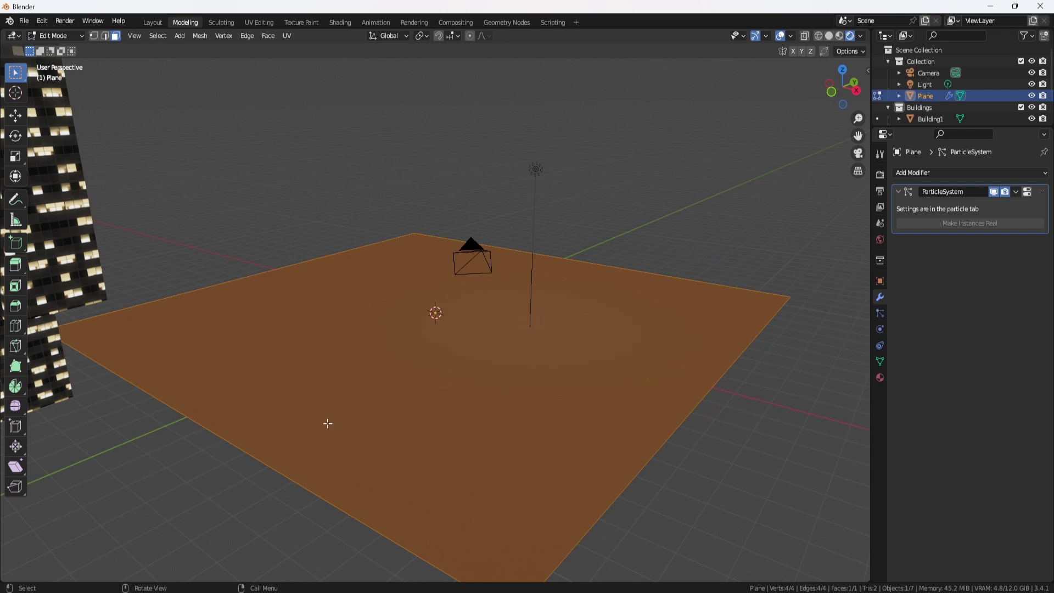
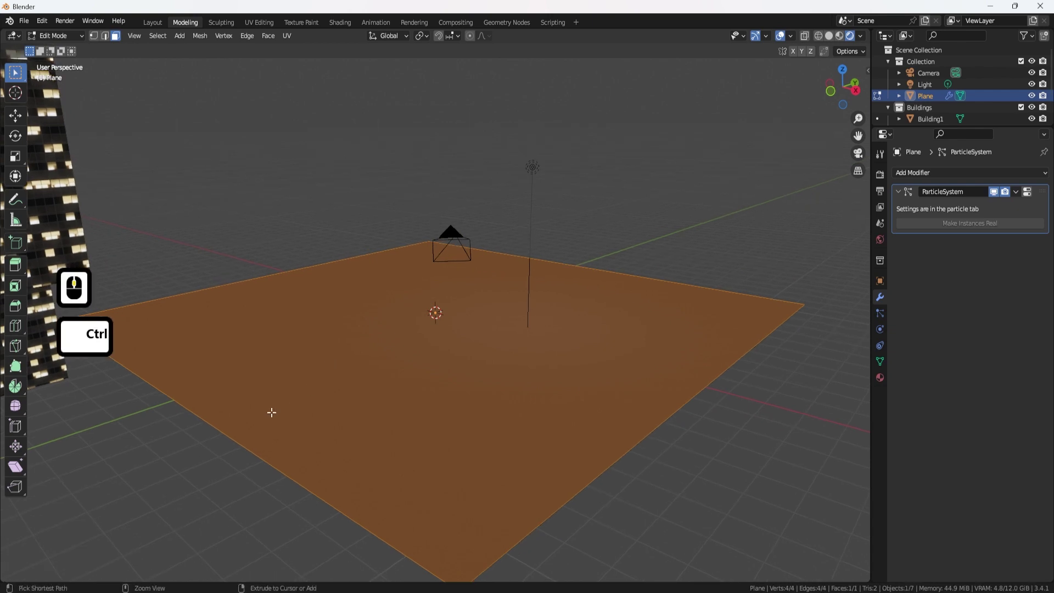
key("ctrl+r")
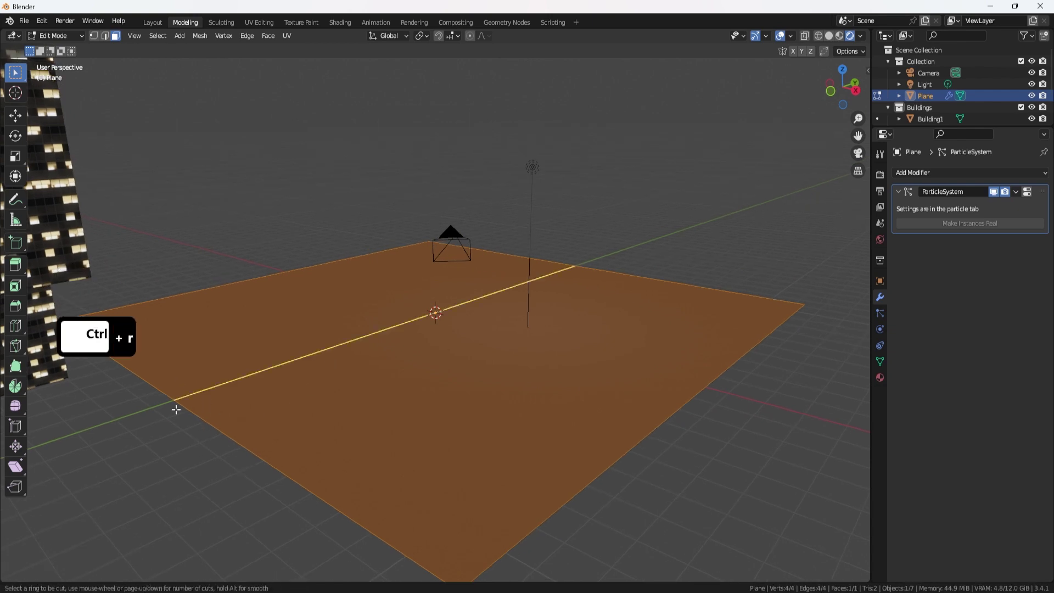
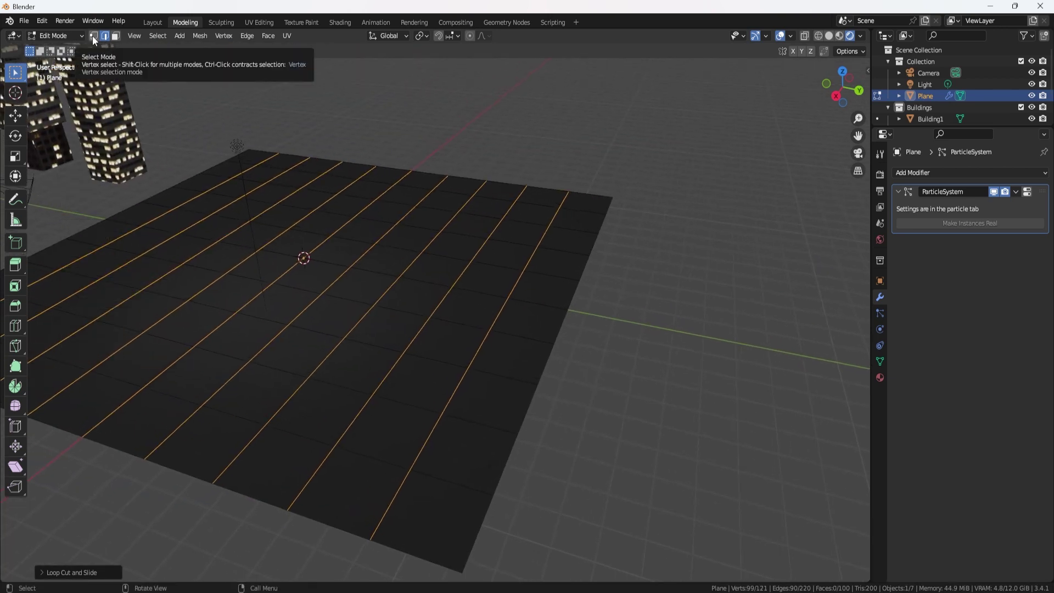
key("1")
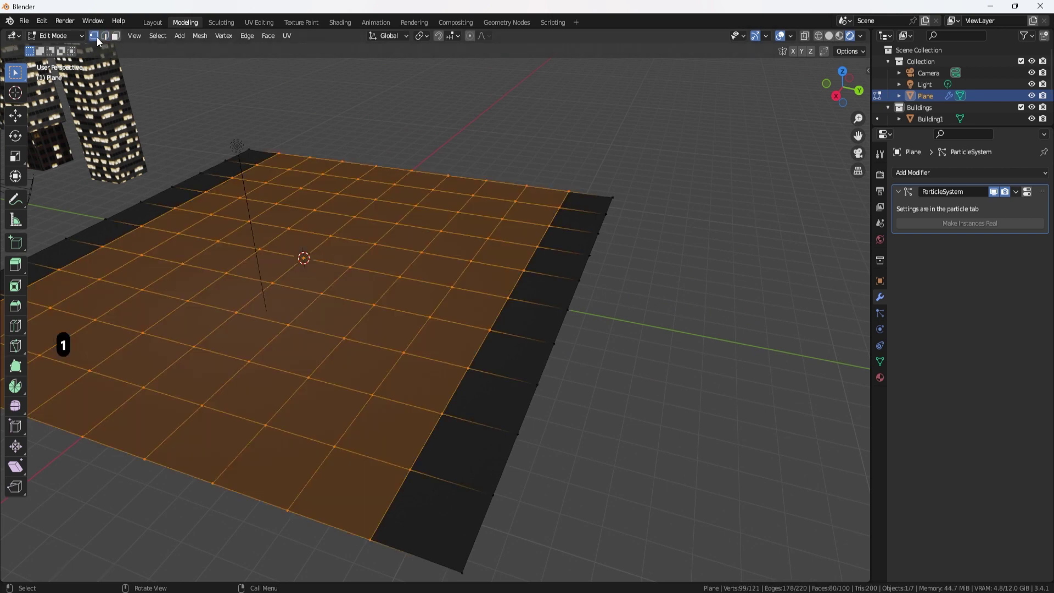
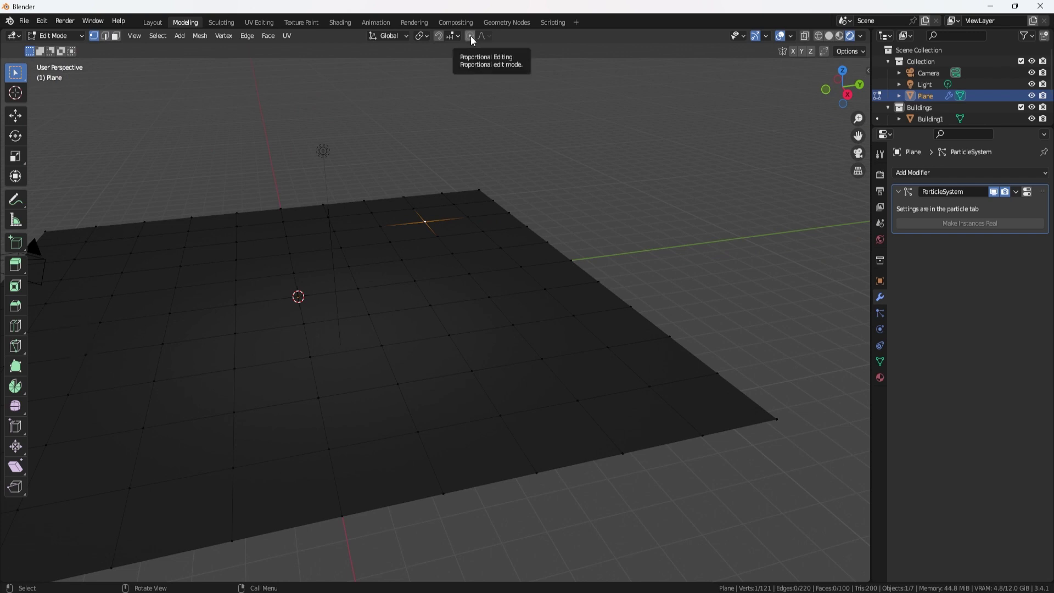
- Enable Proportional Editing so moving a vertex raises a smooth hill in the plane
left_click(475, 40)
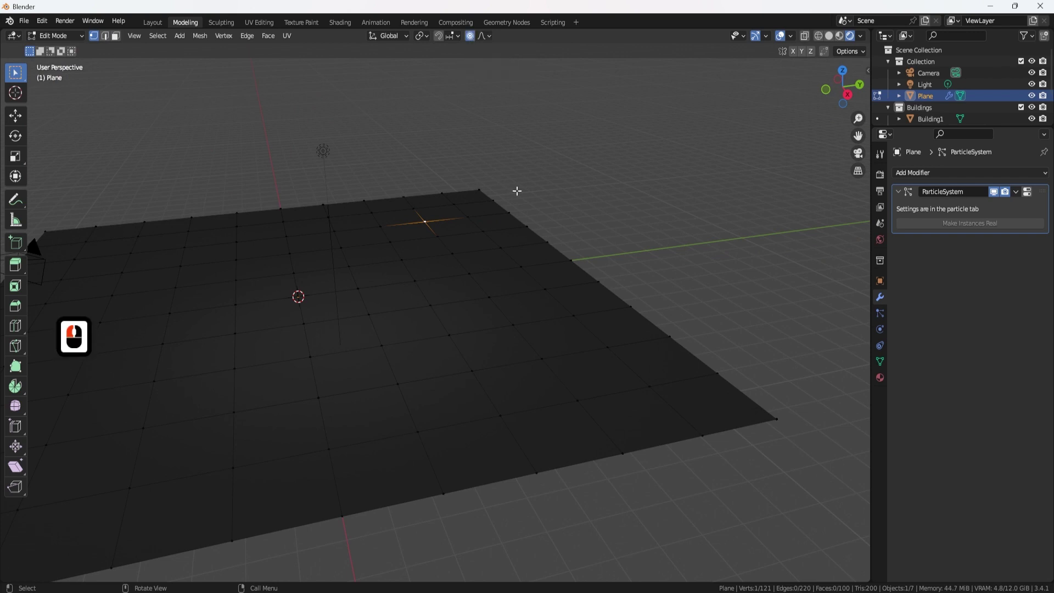
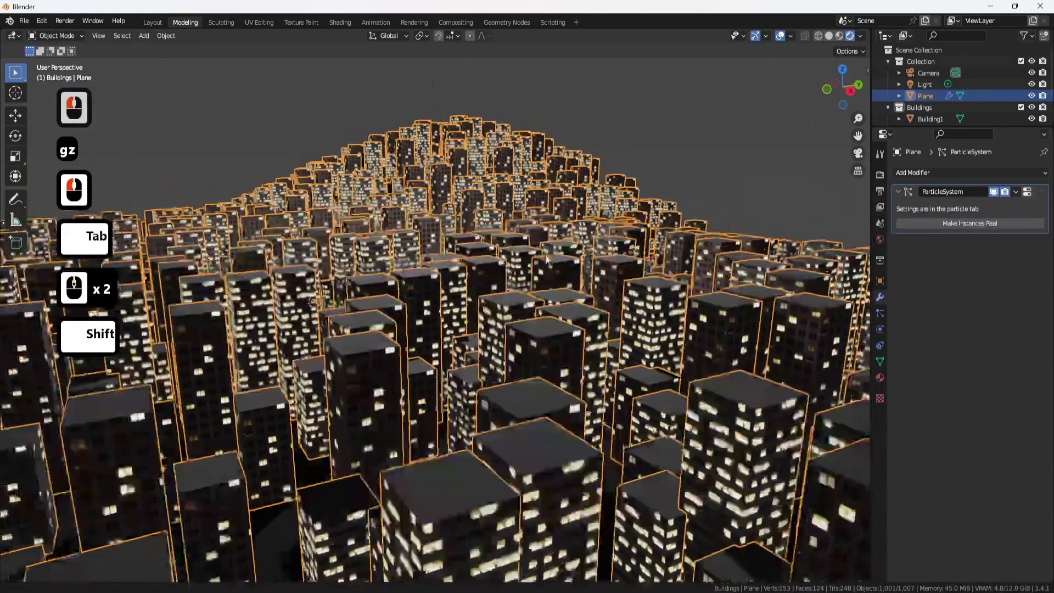
- Deselect the plane, orbit to face the new hill, and bring up the Add menu for lights
left_click(605, 223)
middle_click(556, 259)
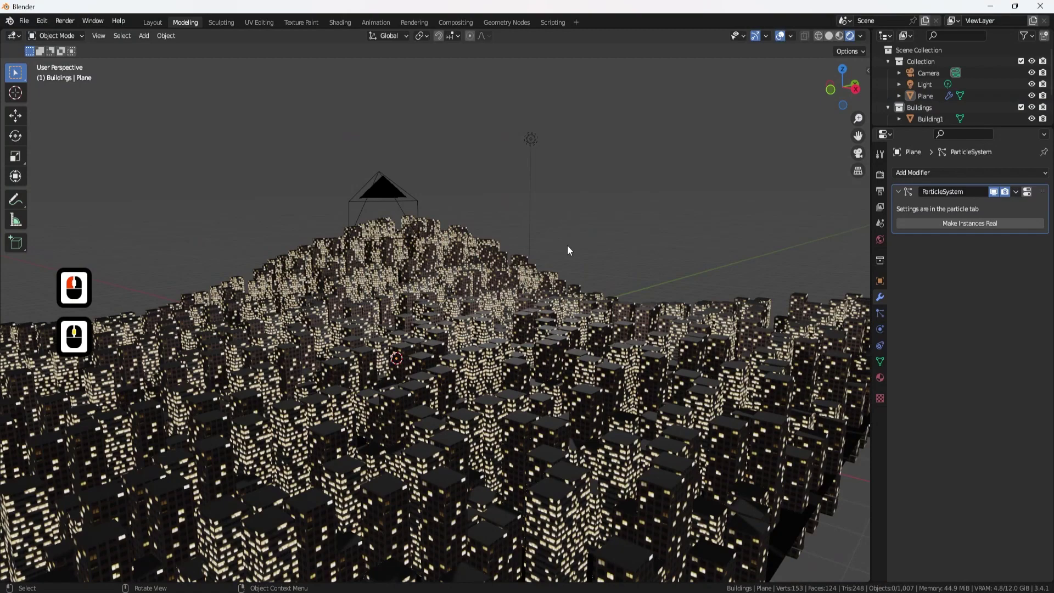
left_click_drag(577, 249, 571, 258)
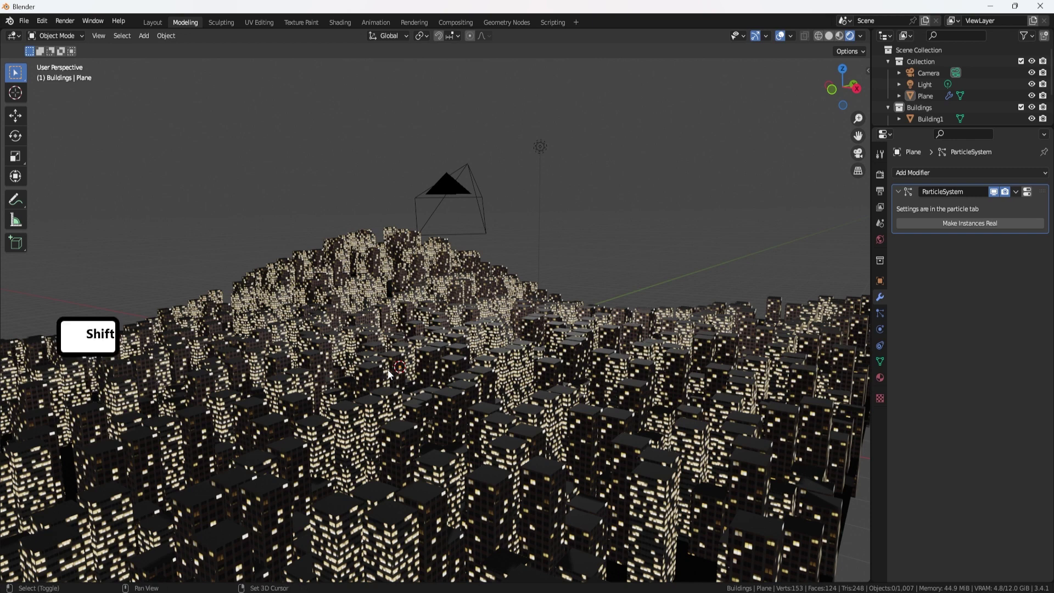
key("a")
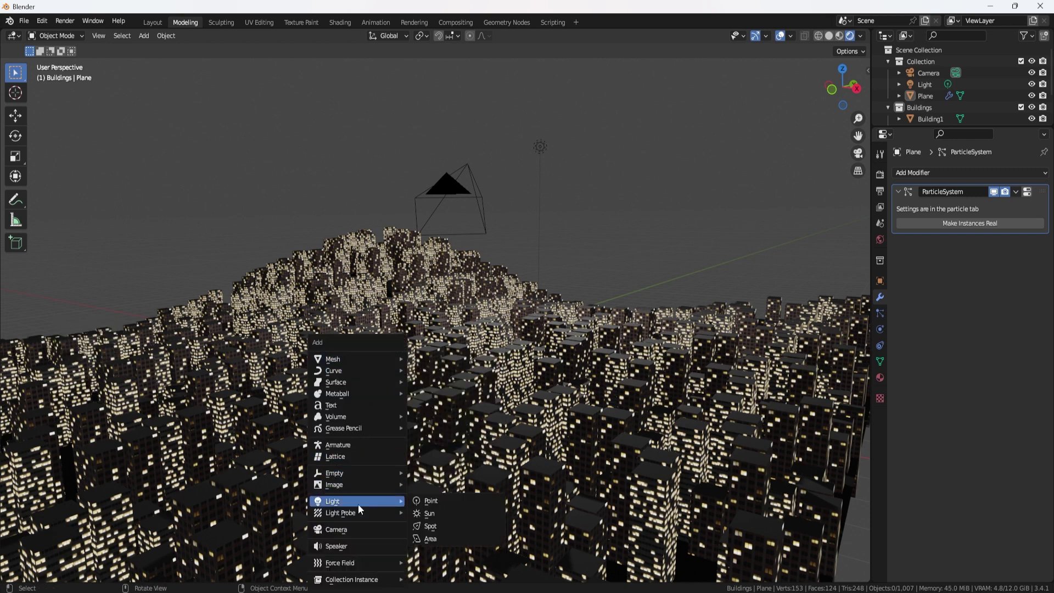
- Add a Sun lamp from the Light types to the city scene
left_click(444, 520)
left_click(540, 396)
middle_click(545, 398)
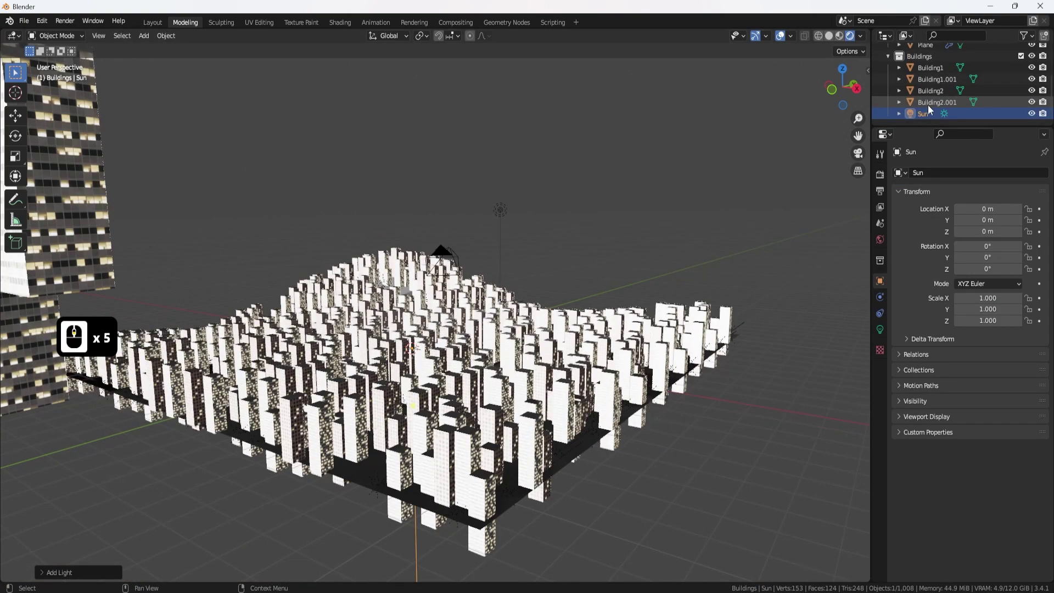
- Move the Sun into the main Collection beside the camera and collapse the Buildings collection
middle_click(926, 60)
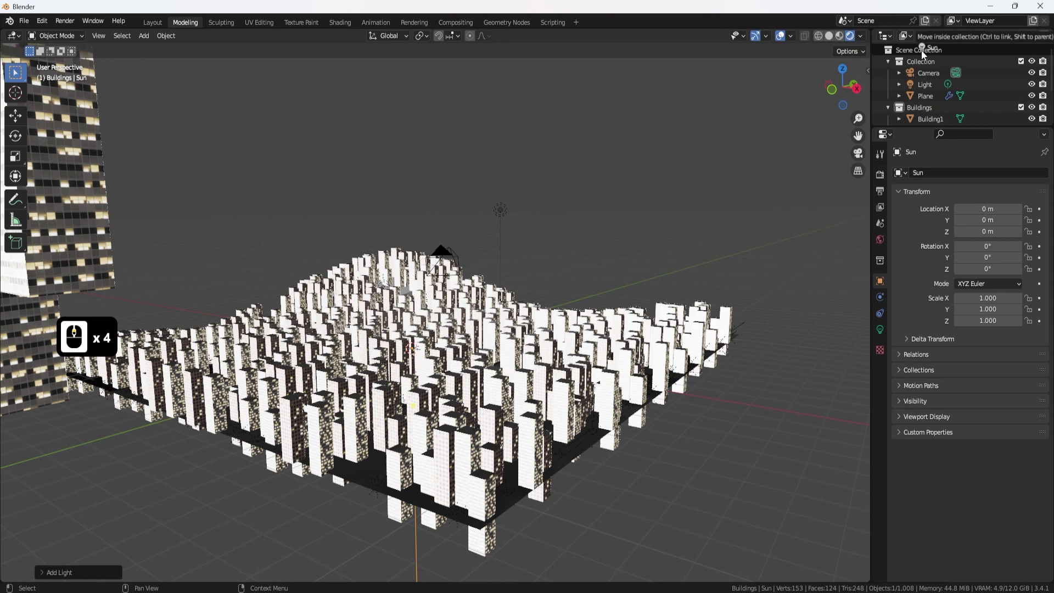
left_click(916, 63)
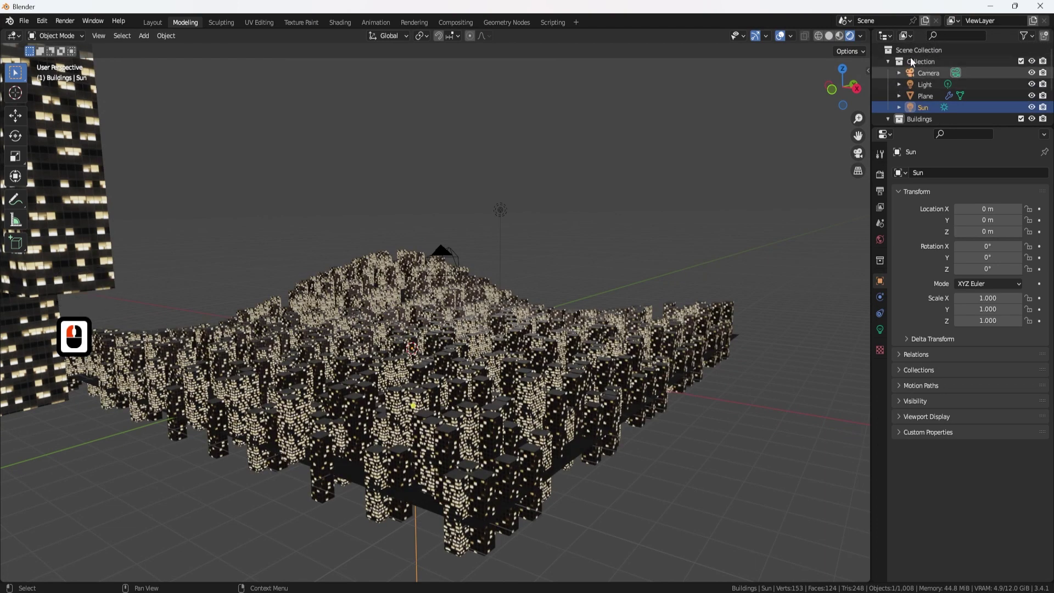
left_click(894, 122)
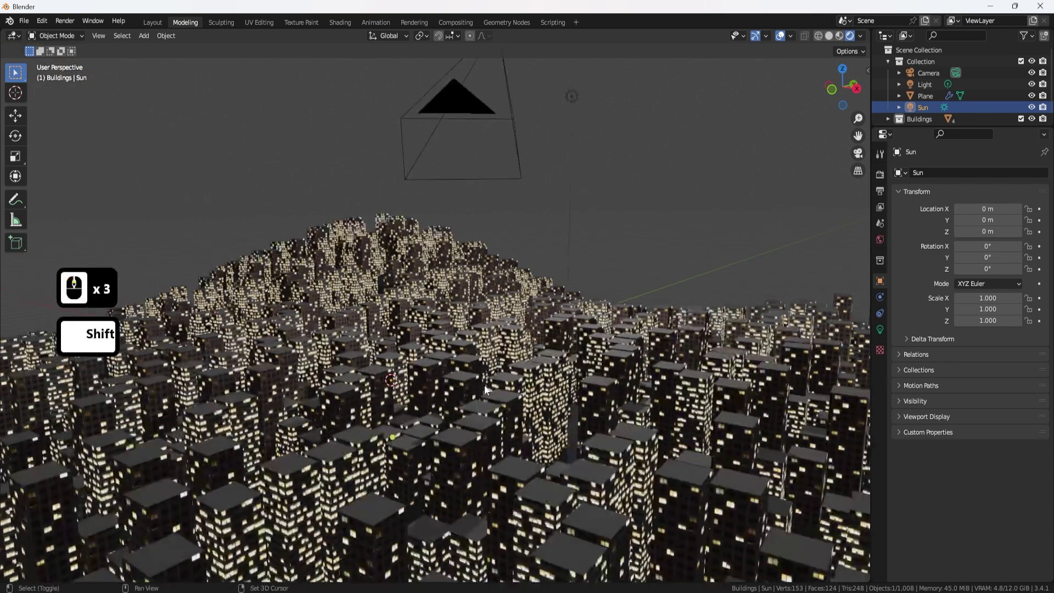
- Orbit toward the hill and select the original light while looking over the city
middle_click(473, 306)
middle_click(472, 305)
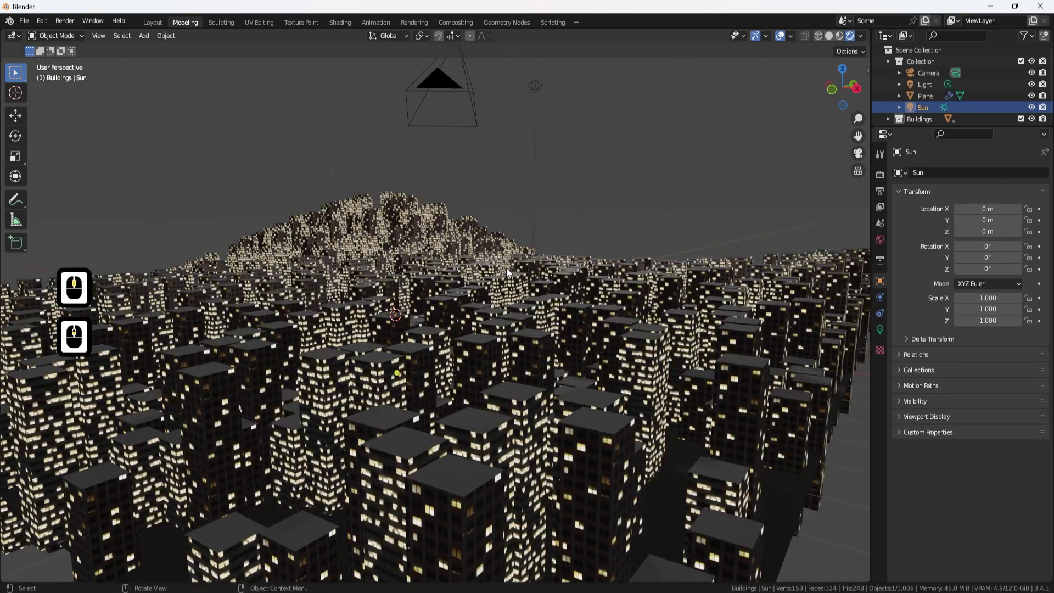
left_click(541, 246)
left_click(661, 234)
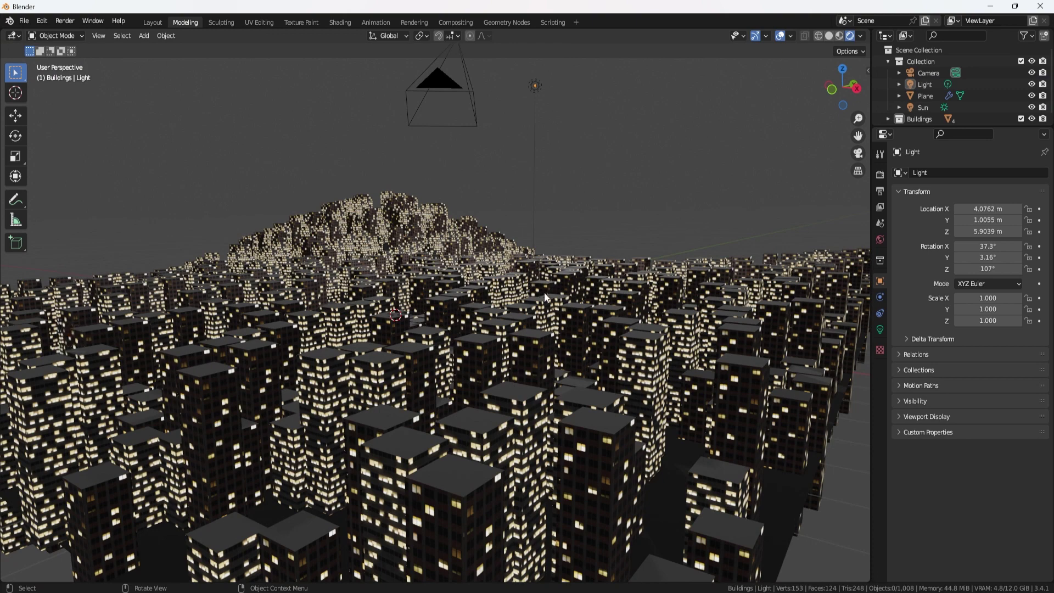
key("F8")
middle_click(487, 370)
middle_click(475, 379)
- Select the Sun lamp and start rotating it to tilt the sunlight at an angle across the city
left_click(550, 98)
middle_click(600, 140)
middle_click(605, 145)
left_click(917, 114)
middle_click(574, 257)
middle_click(574, 256)
middle_click(574, 257)
key("r")
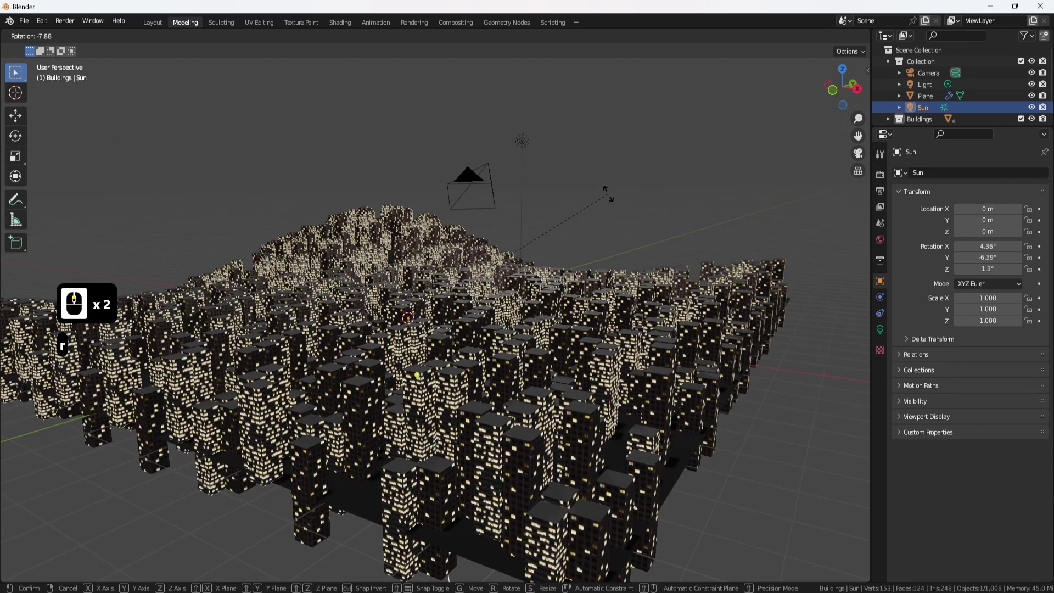